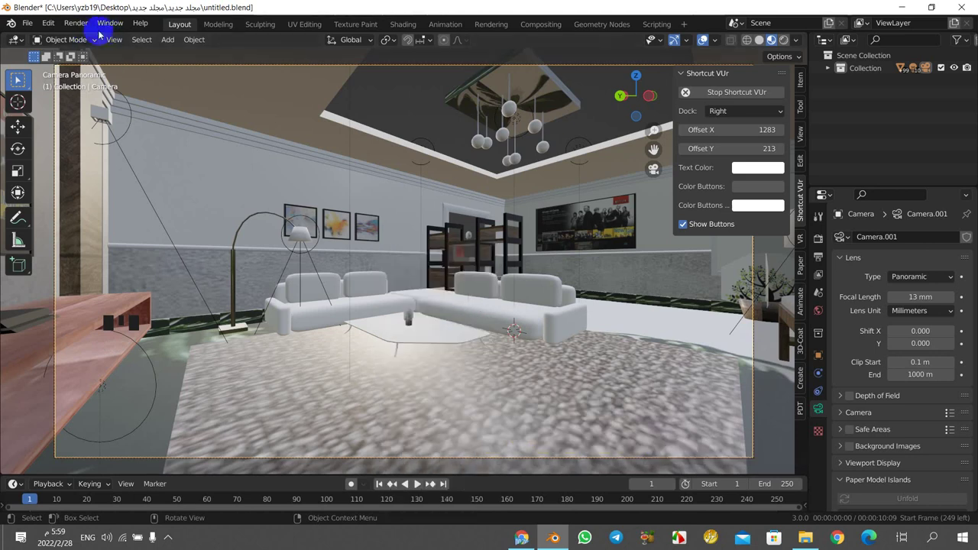
- Bring up the viewport's Add menu listing the object types that can be added
left_click_drag(20, 80, 24, 28)
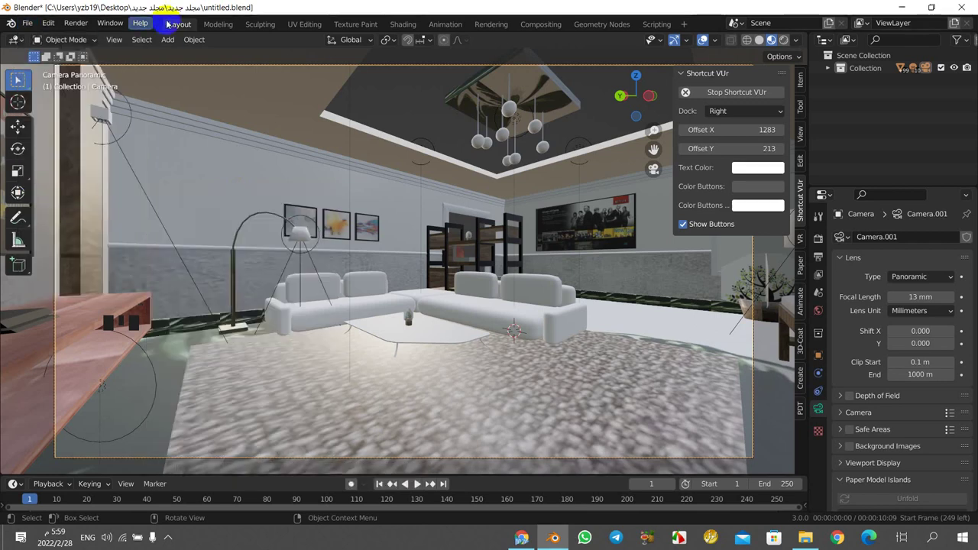
- Browse the Add menu's Image options down to Images as Planes for the person photo
left_click_drag(174, 45, 295, 218)
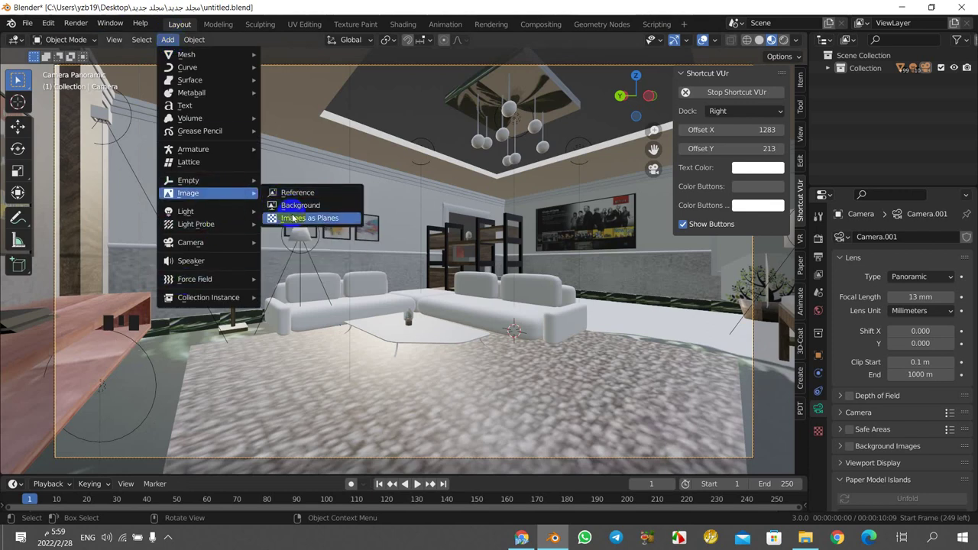
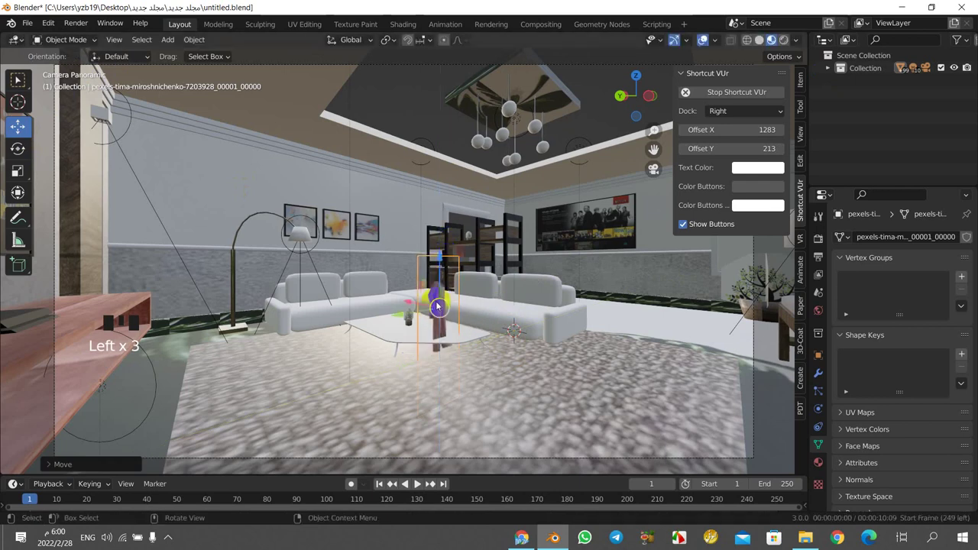
- Move the person image plane beside the sofa and browse the Outliner for the camera
left_click(417, 305)
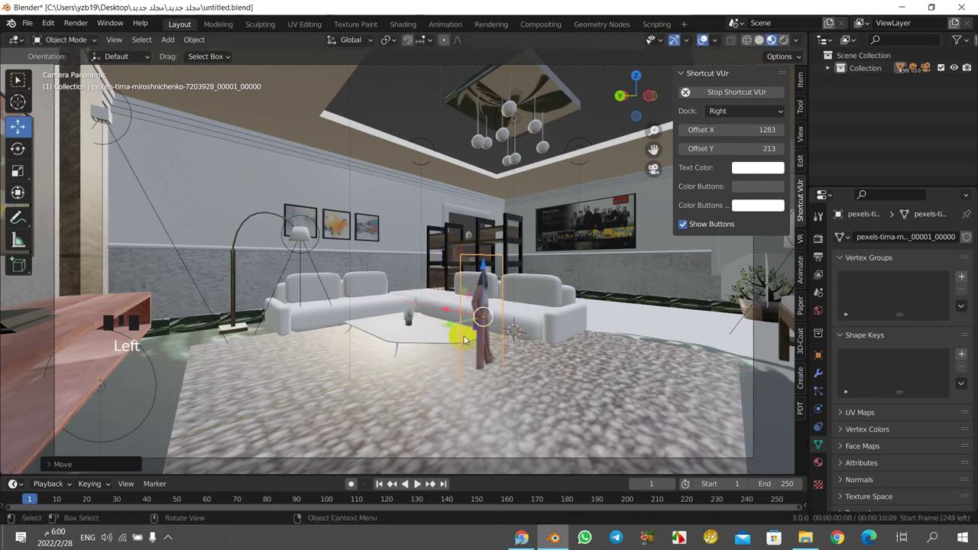
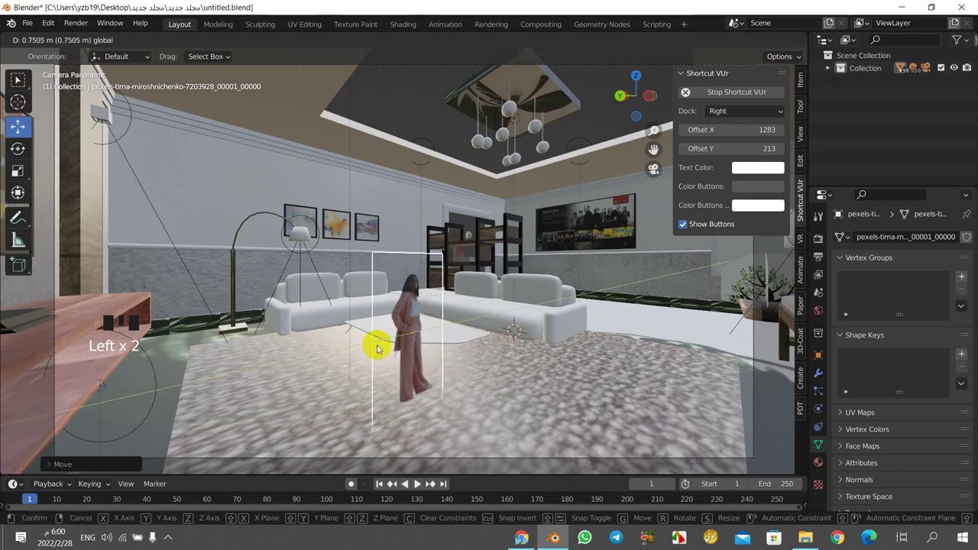
left_click(832, 73)
scroll("down", 3)
scroll("down", 3)
scroll("down", 3)
scroll("up", 3)
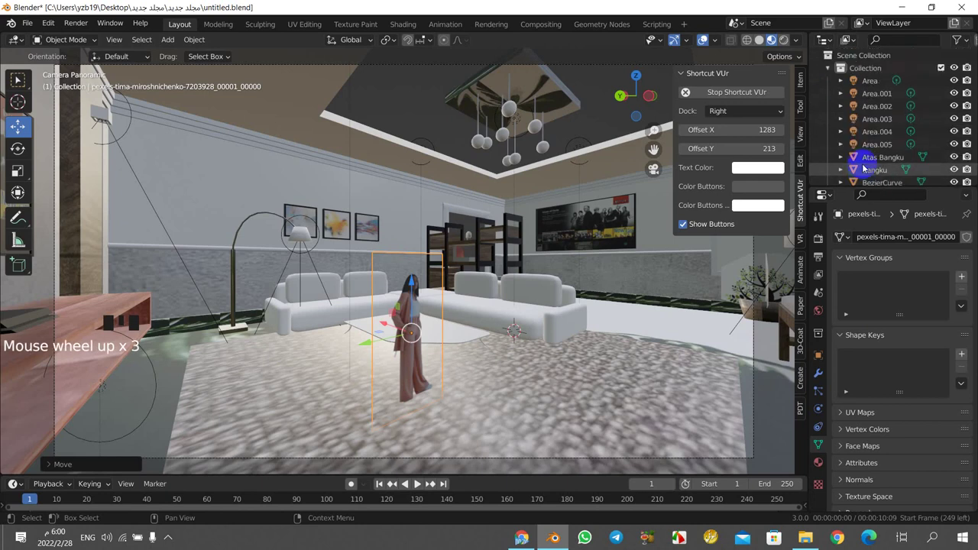
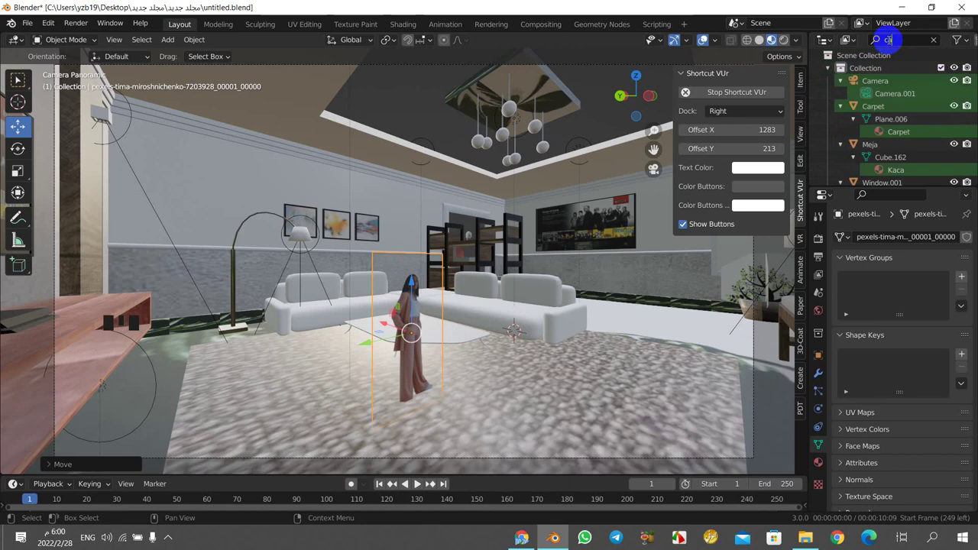
- Select the camera and add a Copy Rotation object constraint to it
left_click(891, 92)
left_click(822, 397)
left_click_drag(913, 237, 773, 288)
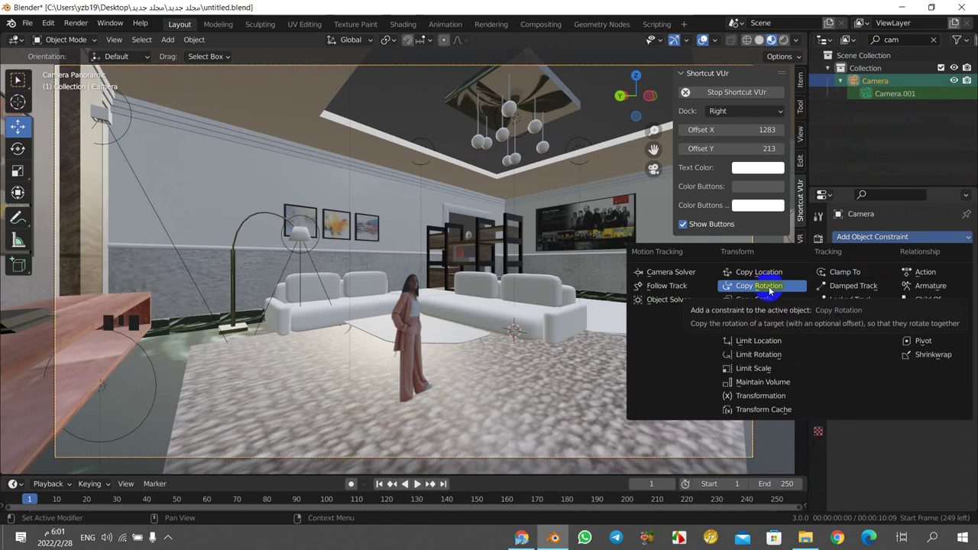
left_click(950, 279)
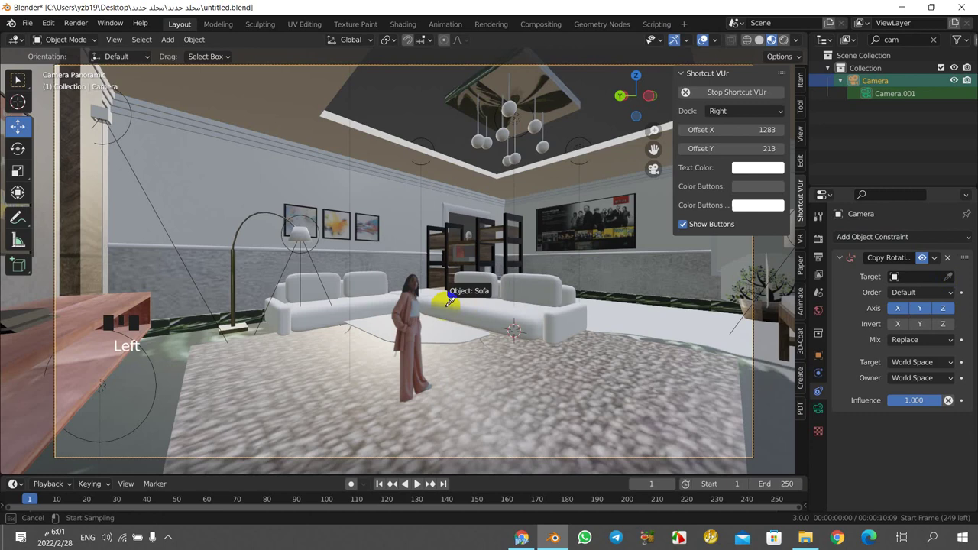
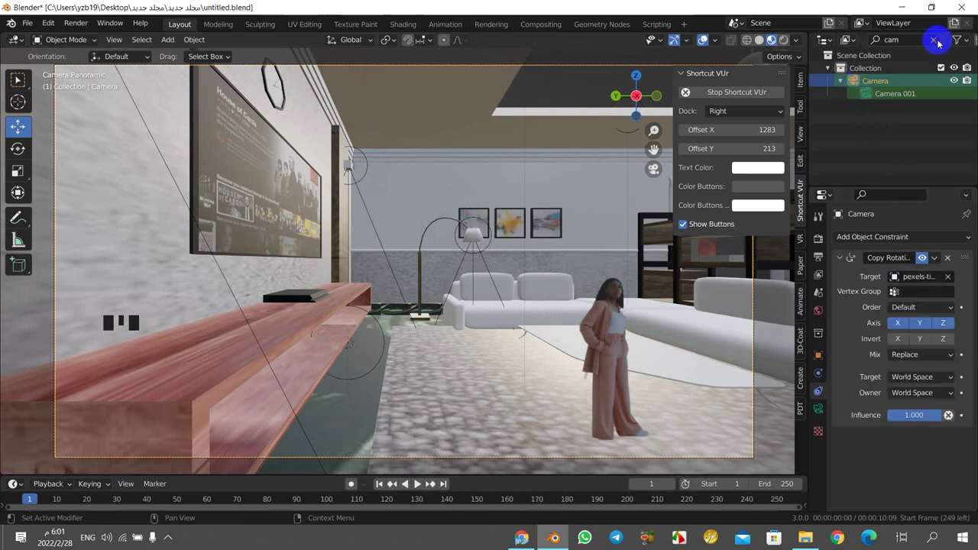
scroll("down", 3)
scroll("down", 3)
scroll("down", 3)
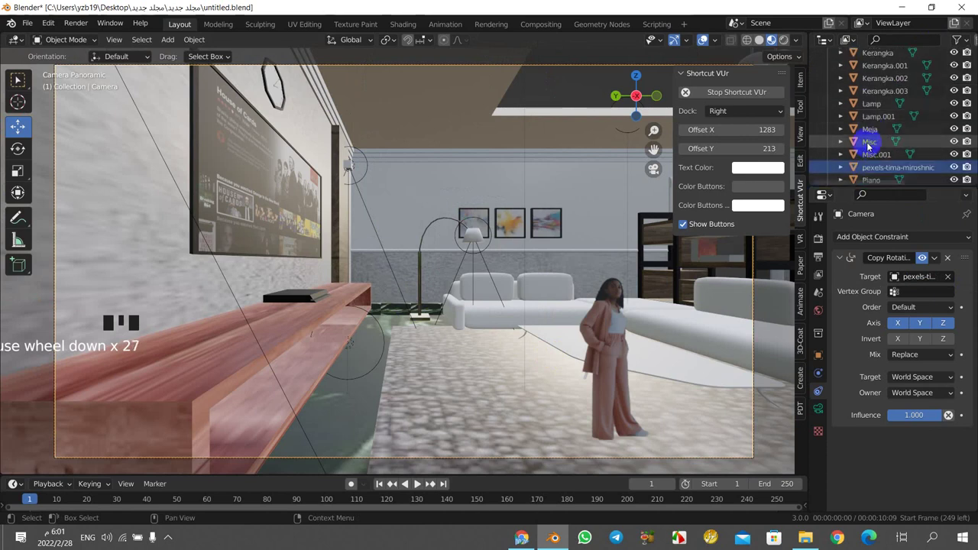
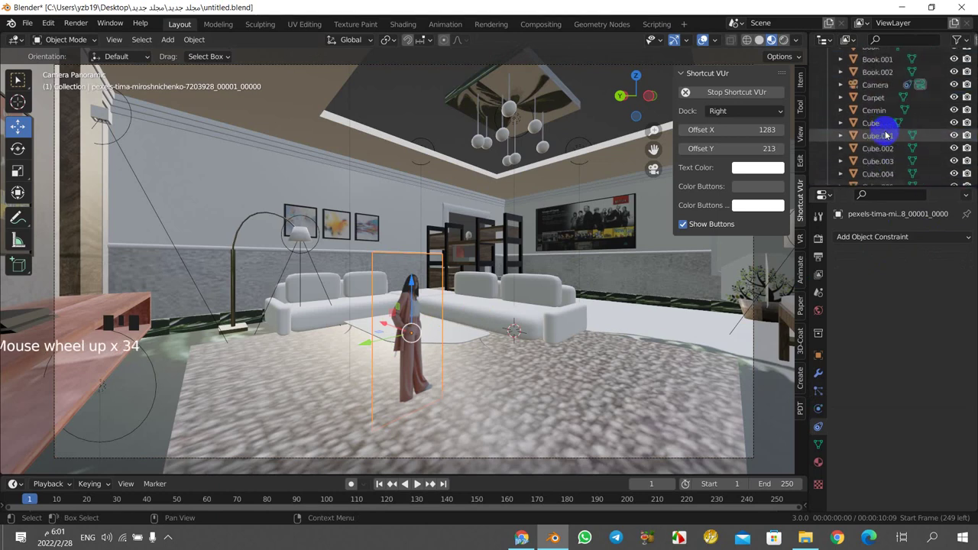
- Reselect the camera and start picking the Copy Rotation target with the eyedropper
scroll("up", 3)
scroll("down", 3)
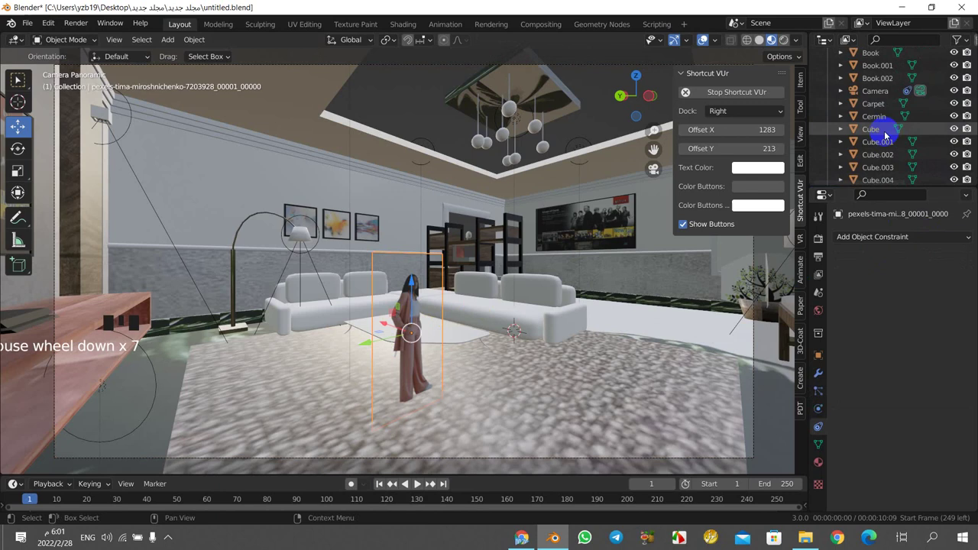
left_click(885, 95)
scroll("down", 3)
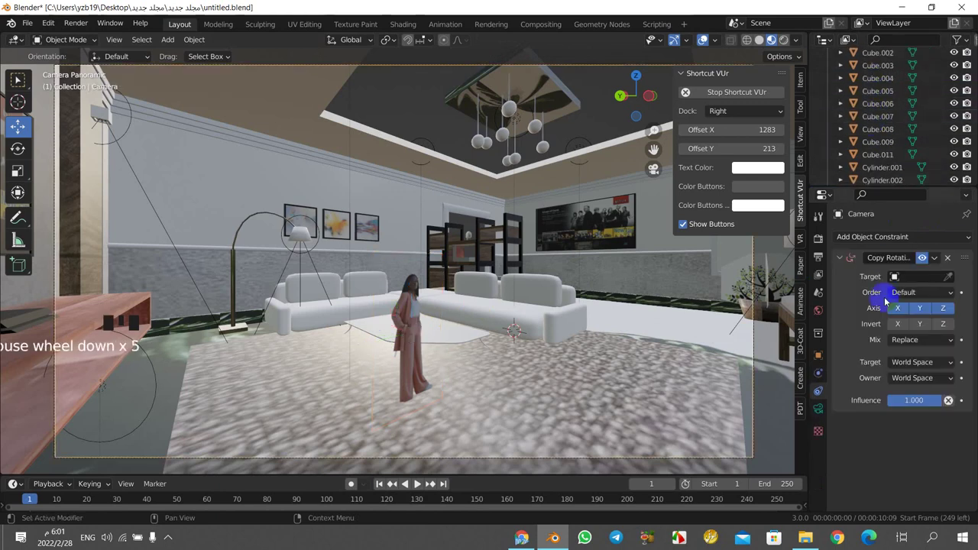
left_click(951, 279)
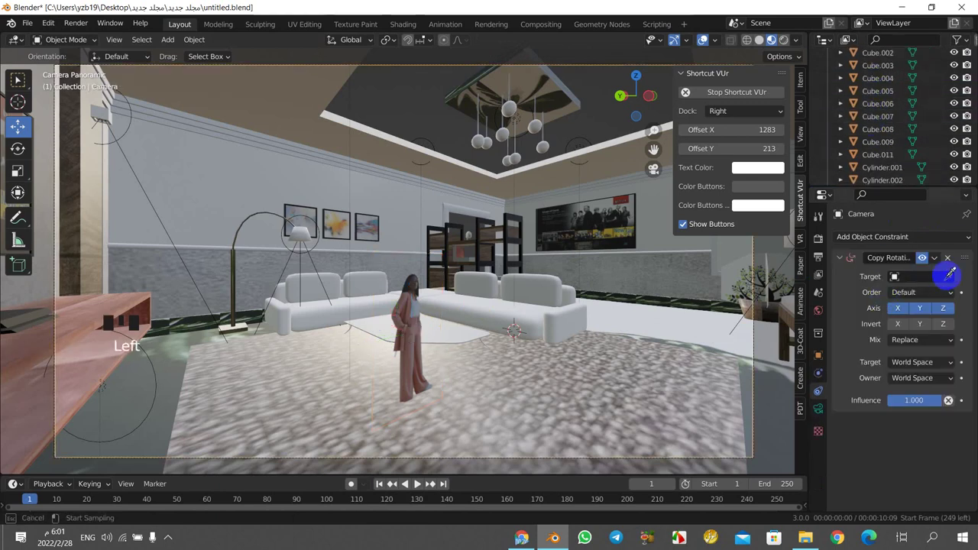
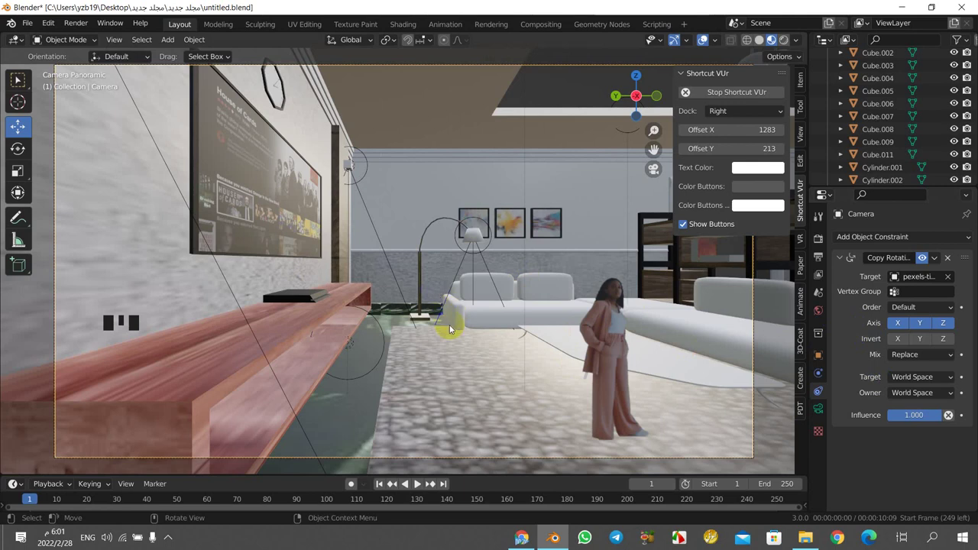
- Select the person image plane and scale it up slightly with S
left_click(609, 369)
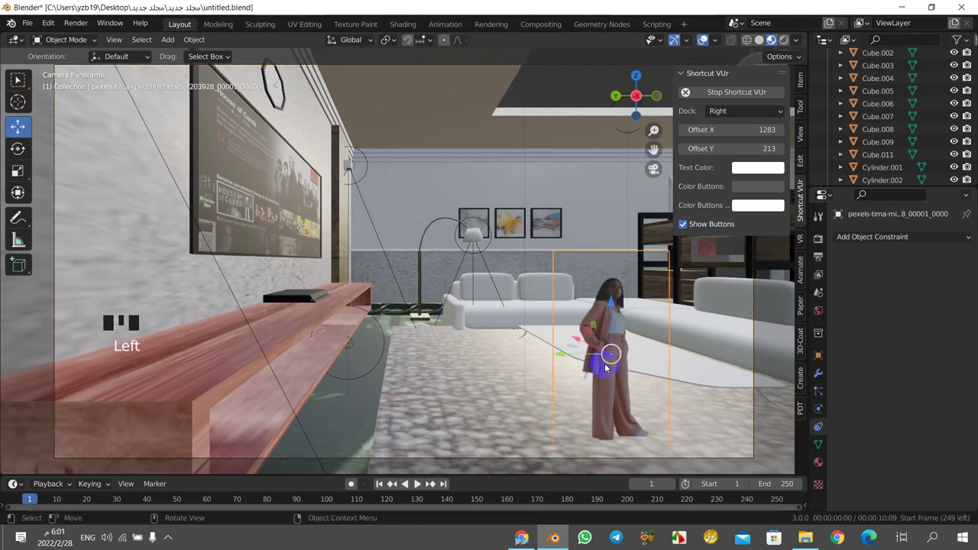
key("s")
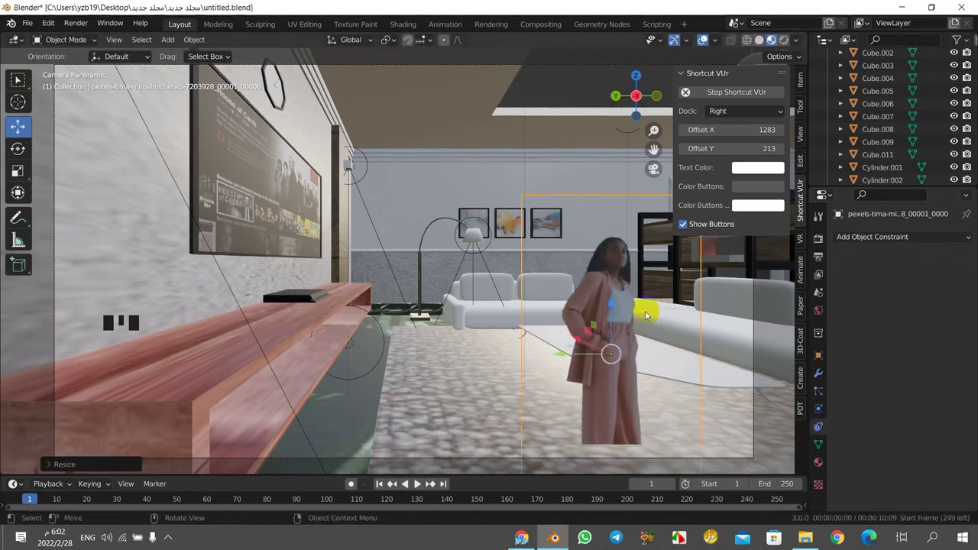
left_click(612, 306)
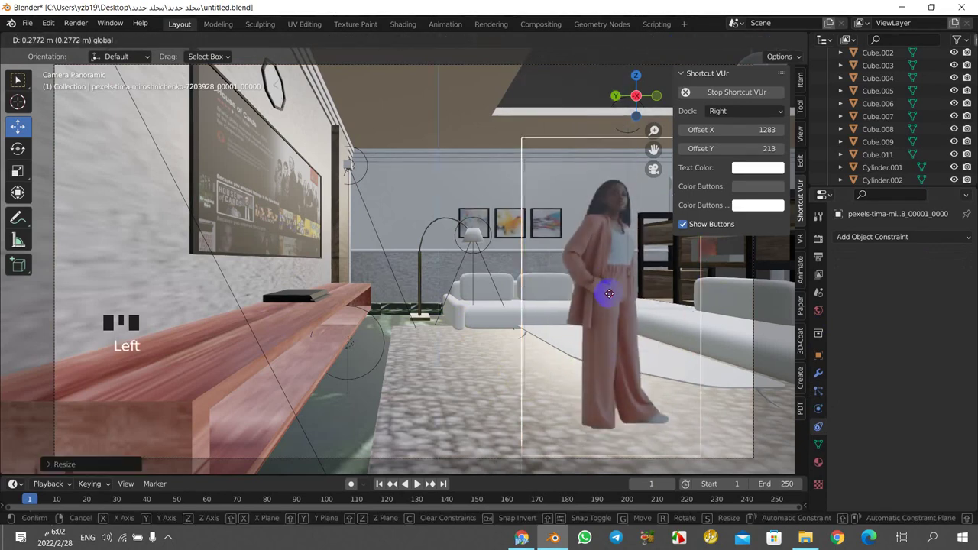
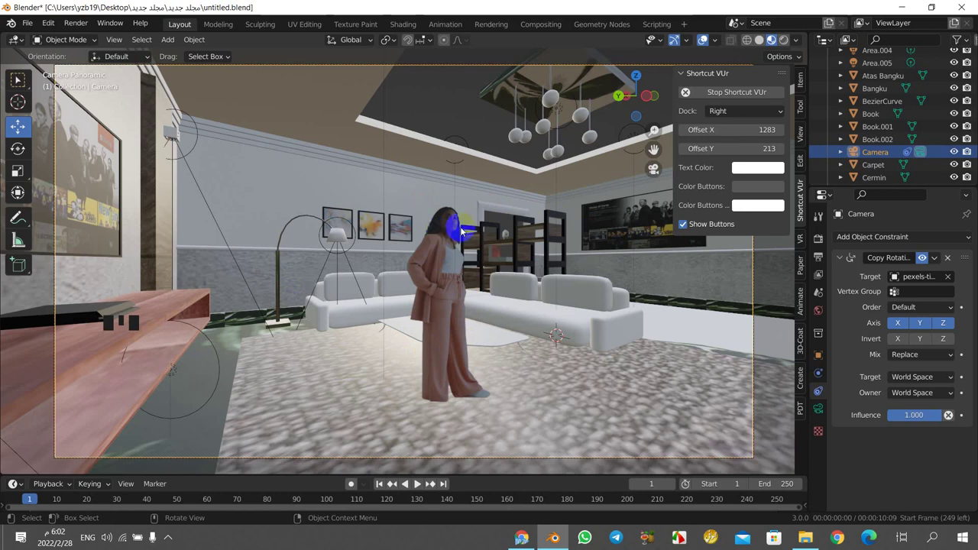
- Select the point light, check the camera view, then grab the light to move it toward the ceiling
left_click(444, 244)
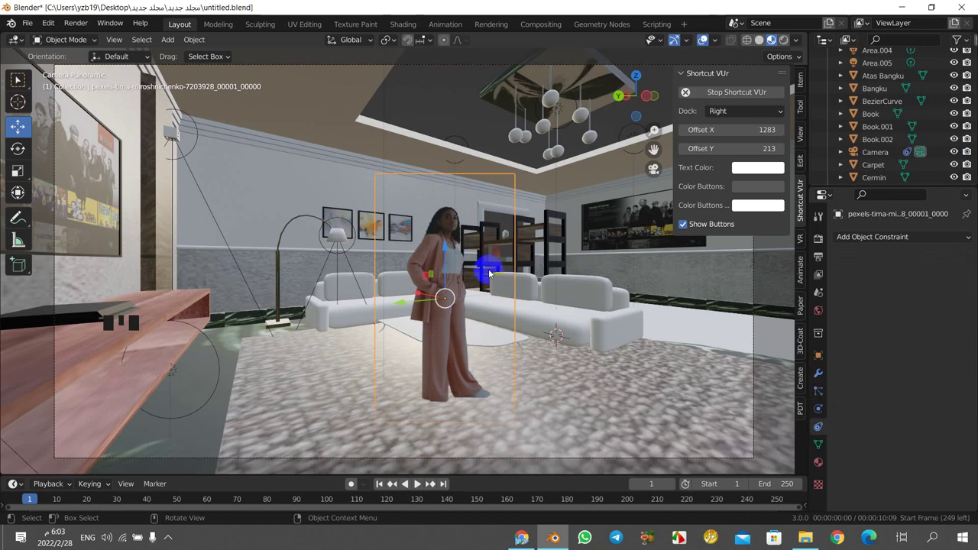
left_click_drag(169, 44, 218, 213)
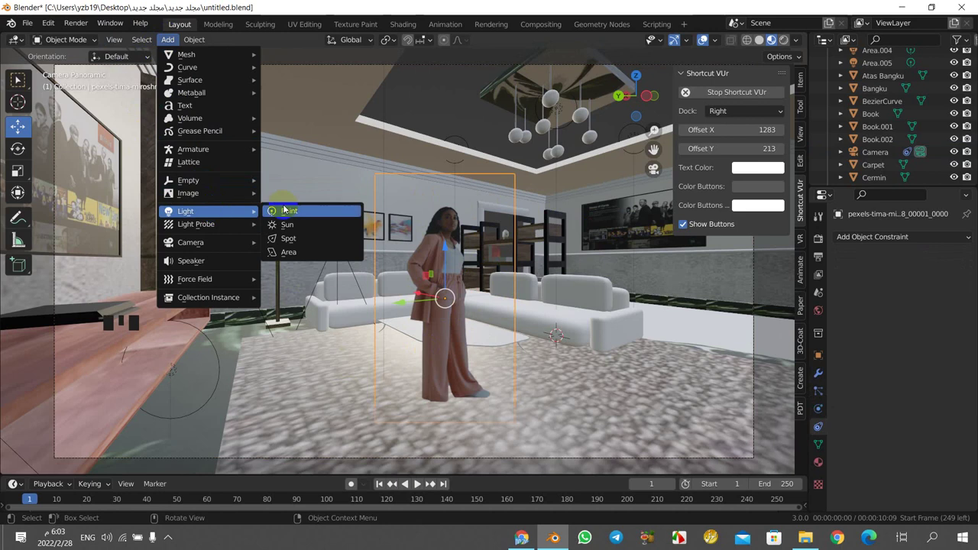
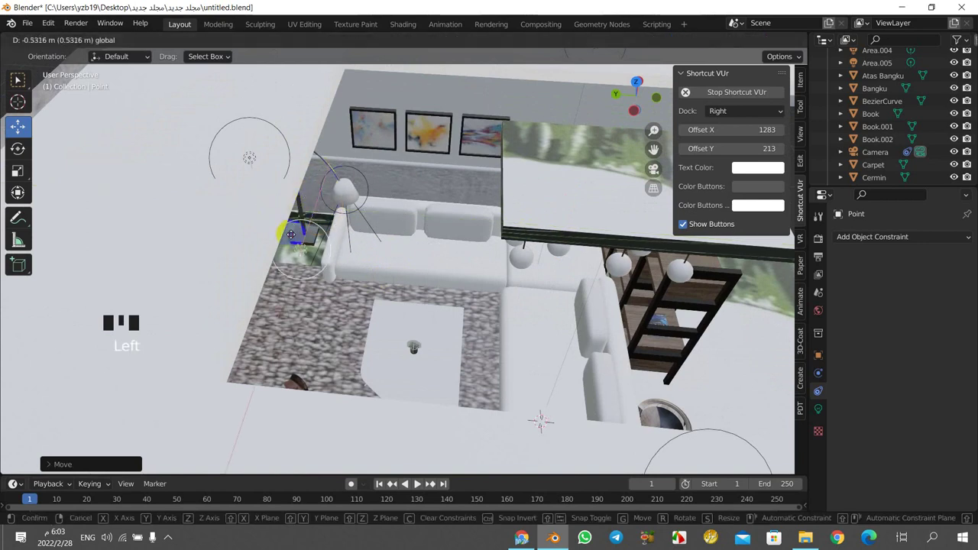
key("KP_0")
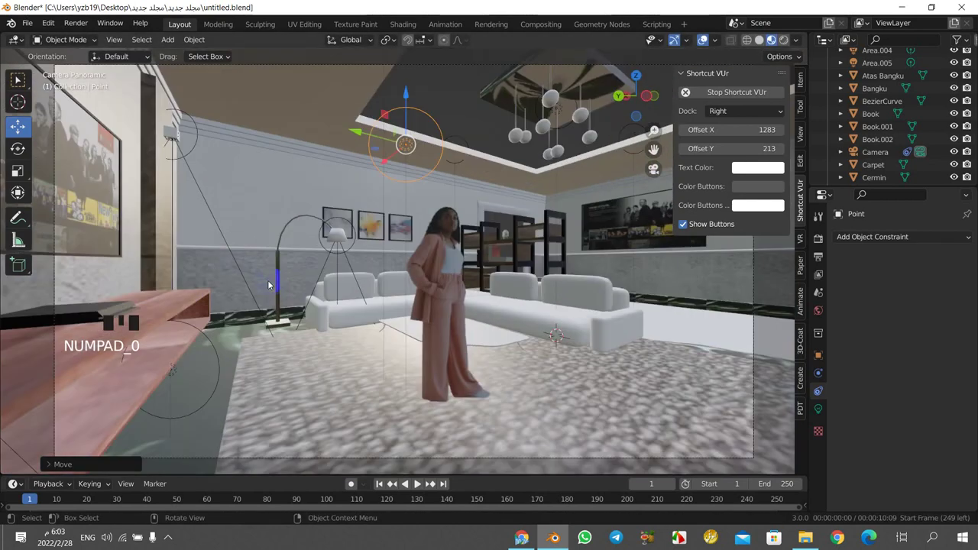
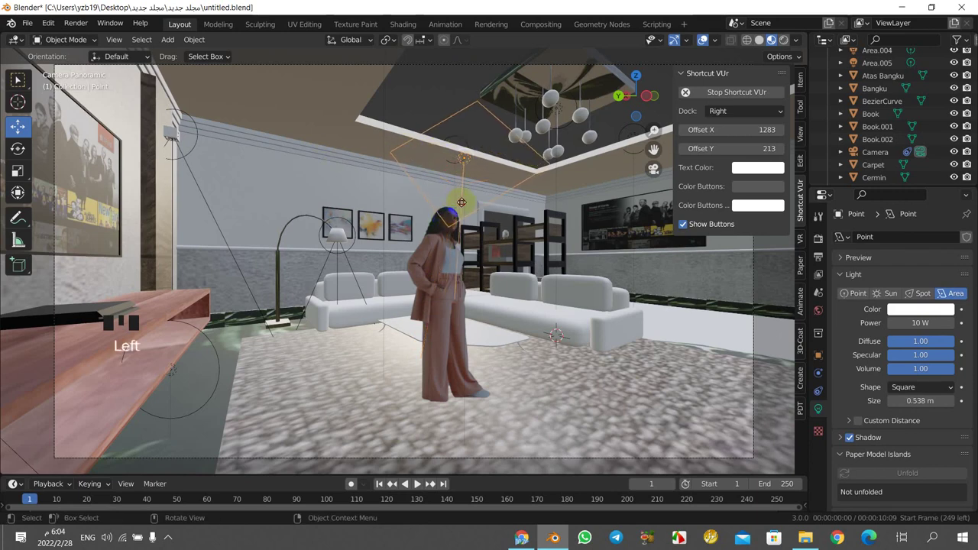
left_click_drag(473, 202, 256, 260)
scroll("down", 3)
left_click(96, 258)
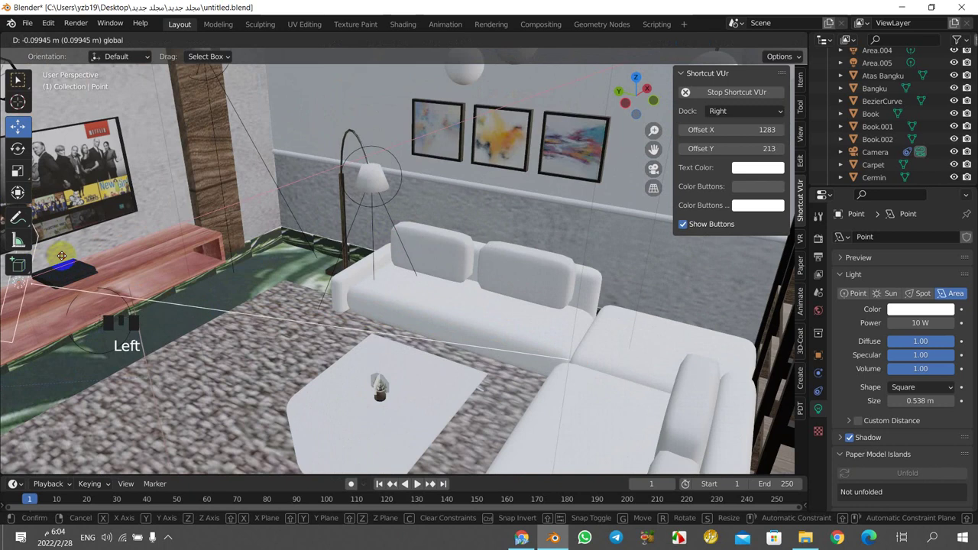
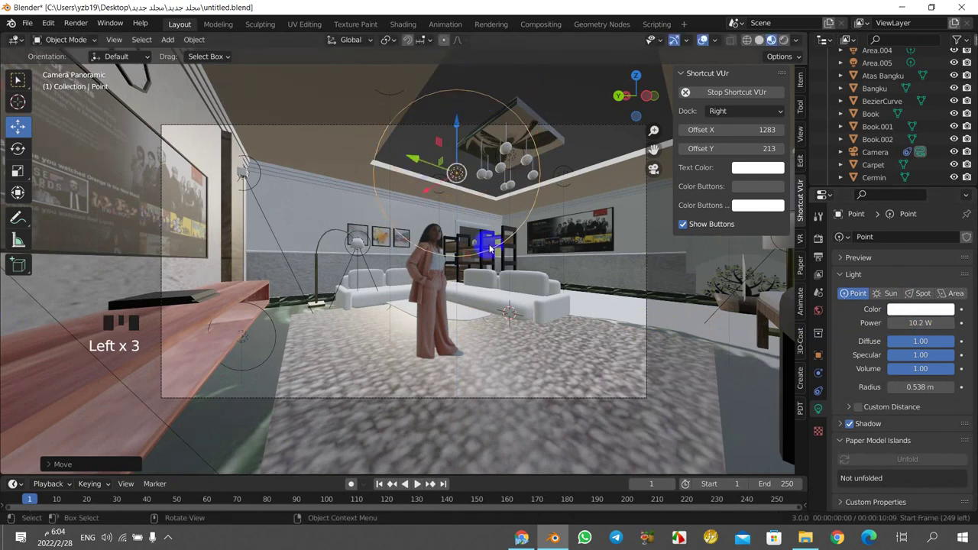
- Orbit around the room and drag the point light to a spot beside the wooden pillar near the sofa
scroll("down", 3)
left_click_drag(490, 261, 470, 294)
scroll("down", 3)
scroll("up", 3)
left_click_drag(448, 291, 372, 275)
scroll("down", 3)
scroll("up", 3)
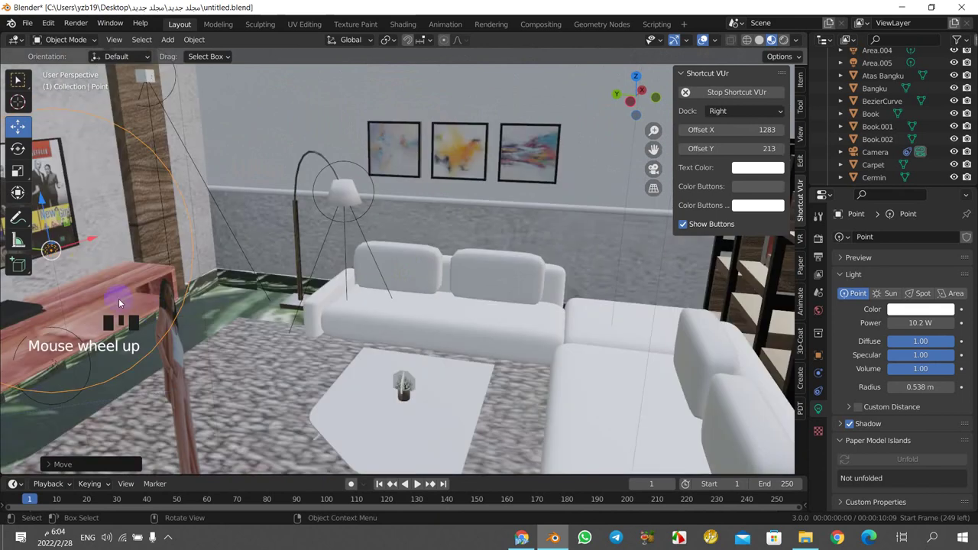
left_click(84, 251)
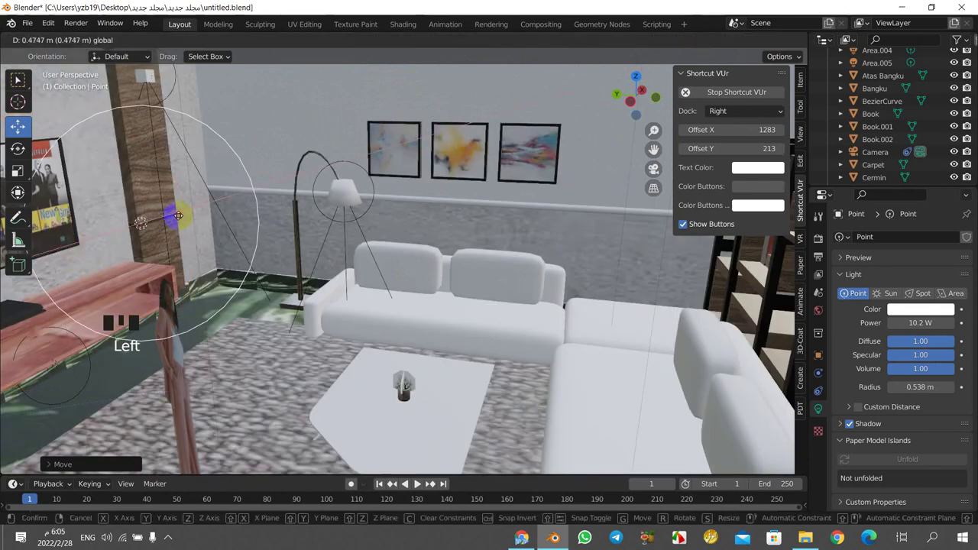
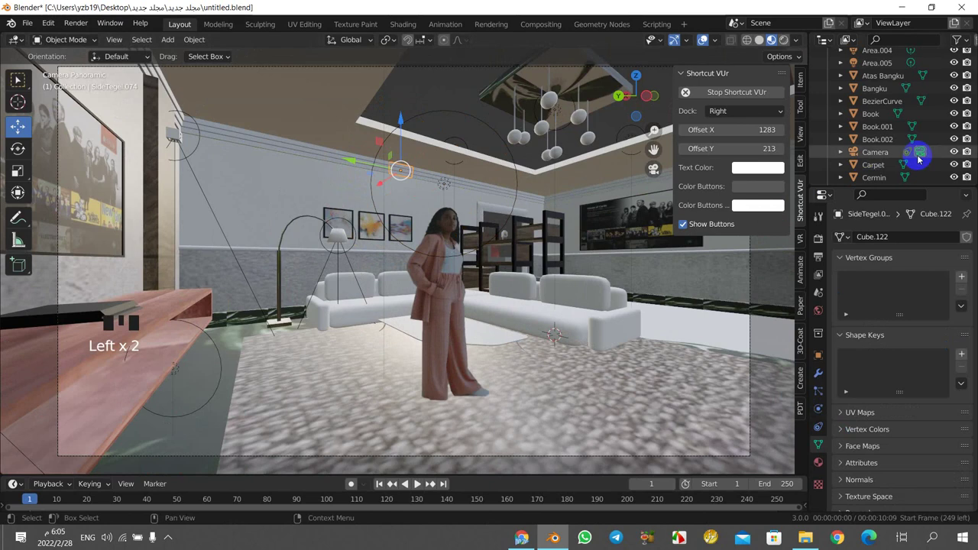
- Scroll the Outliner to the top, toggle the Collection and select the Area light
scroll("up", 3)
scroll("down", 3)
scroll("down", 3)
scroll("up", 3)
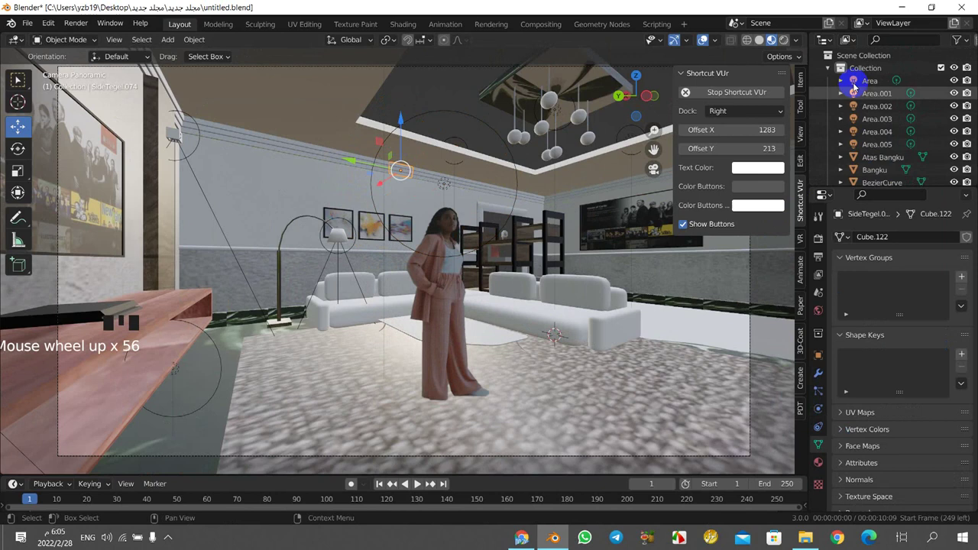
left_click(833, 68)
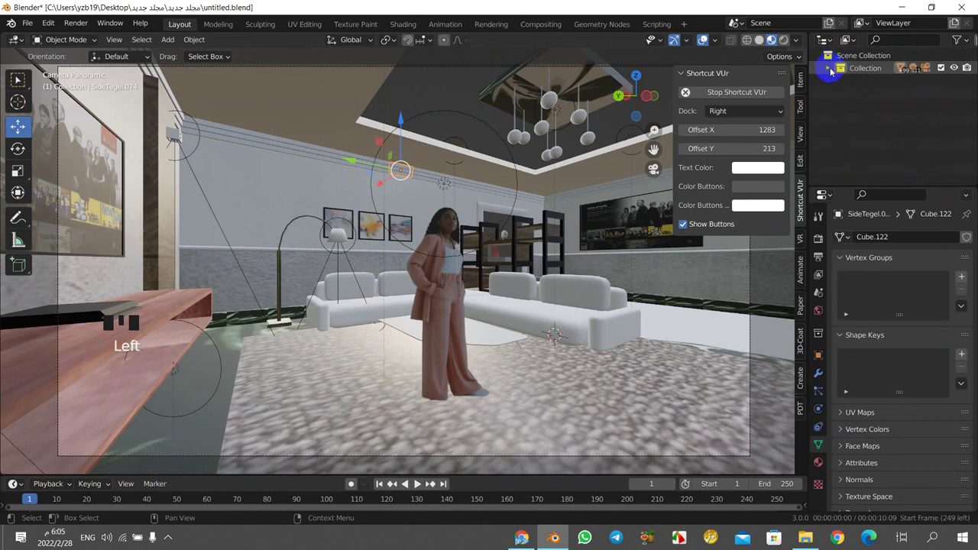
left_click(831, 75)
left_click(867, 84)
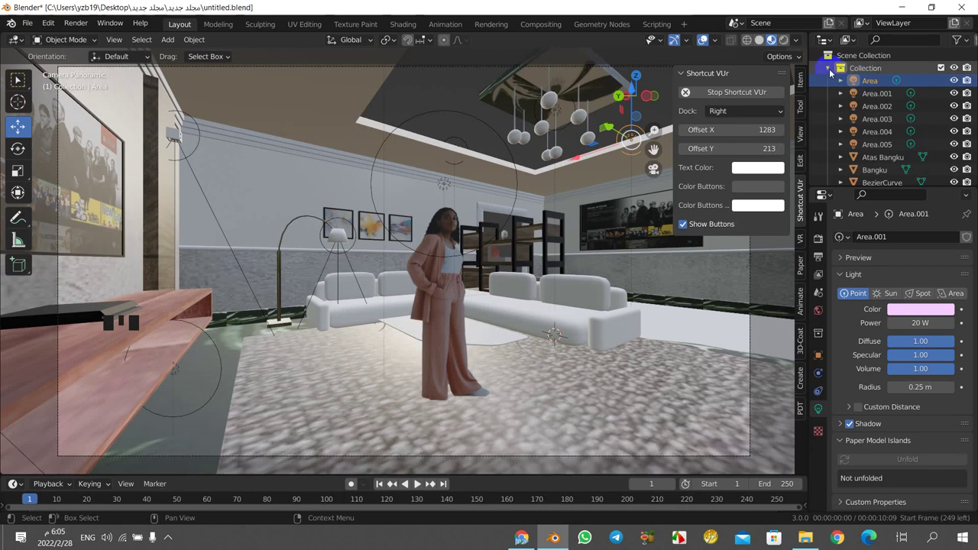
- Toggle the Collection again and reselect the point light in the viewport
left_click(832, 76)
left_click(832, 76)
left_click(450, 189)
left_click(448, 189)
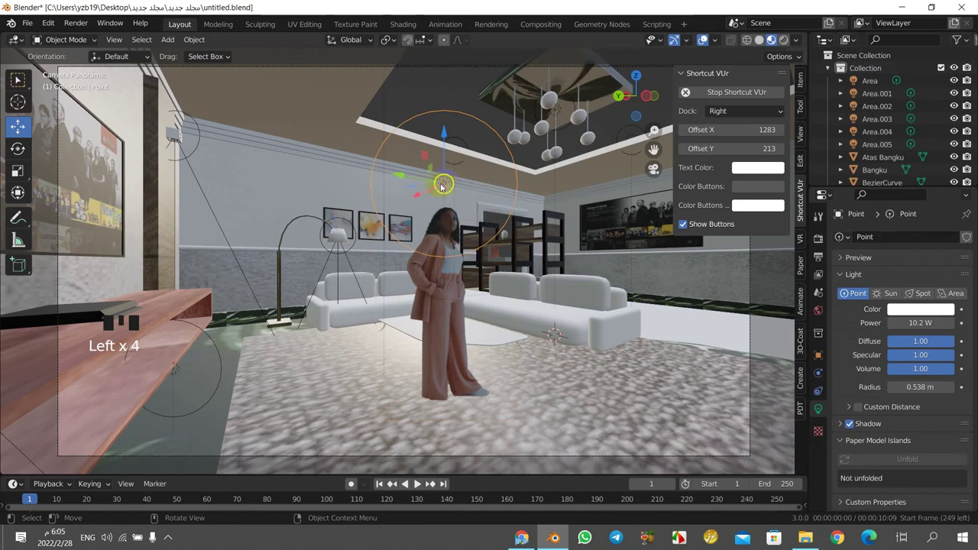
- Move the light up near the ceiling and convert it to a Spot light with a 45° cone
left_click(427, 195)
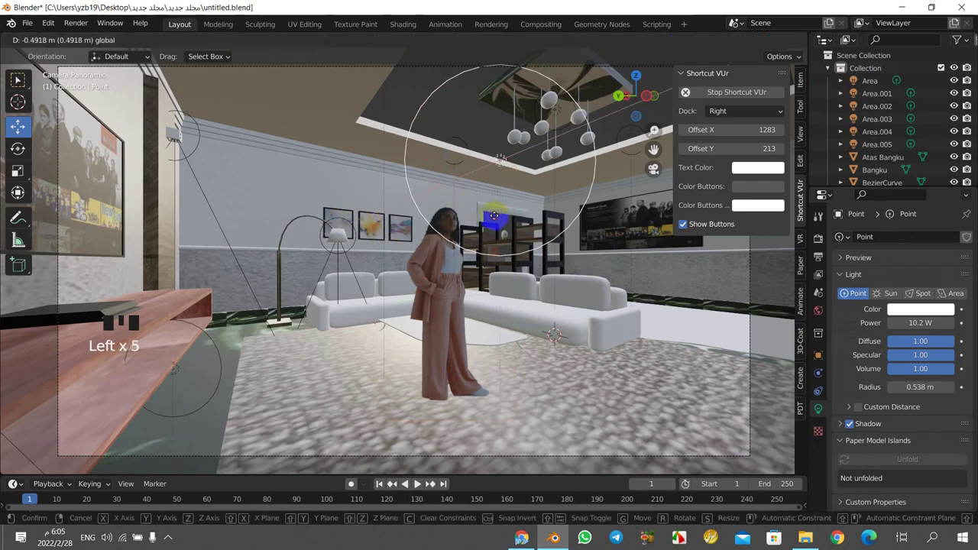
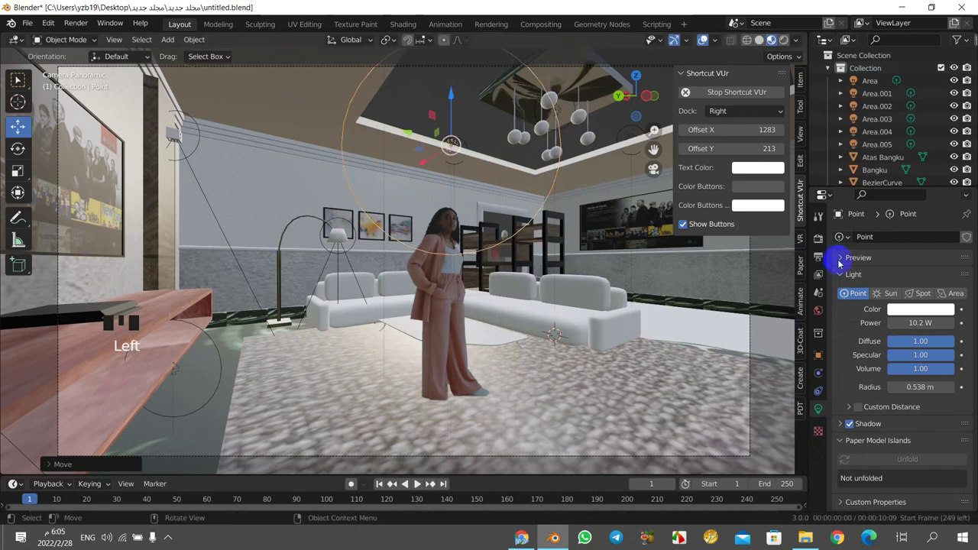
left_click(925, 296)
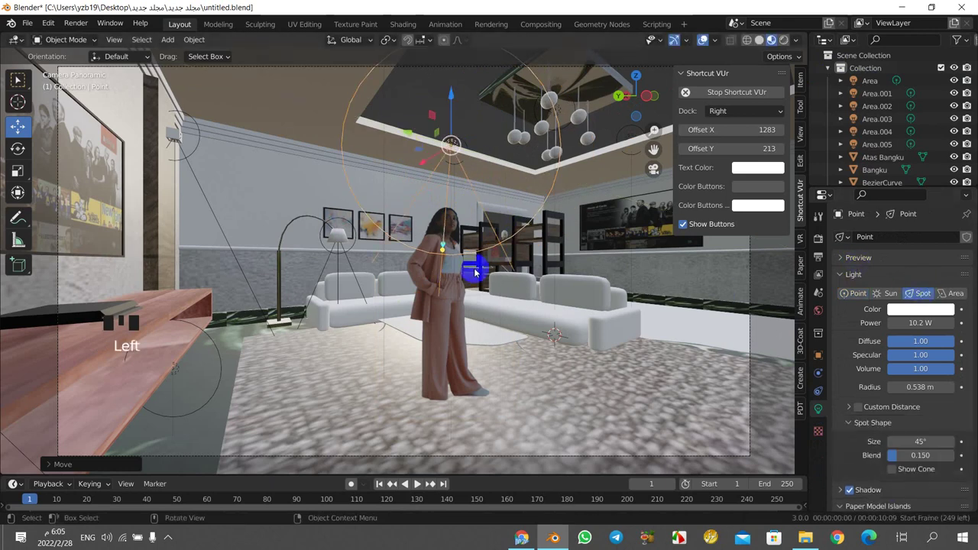
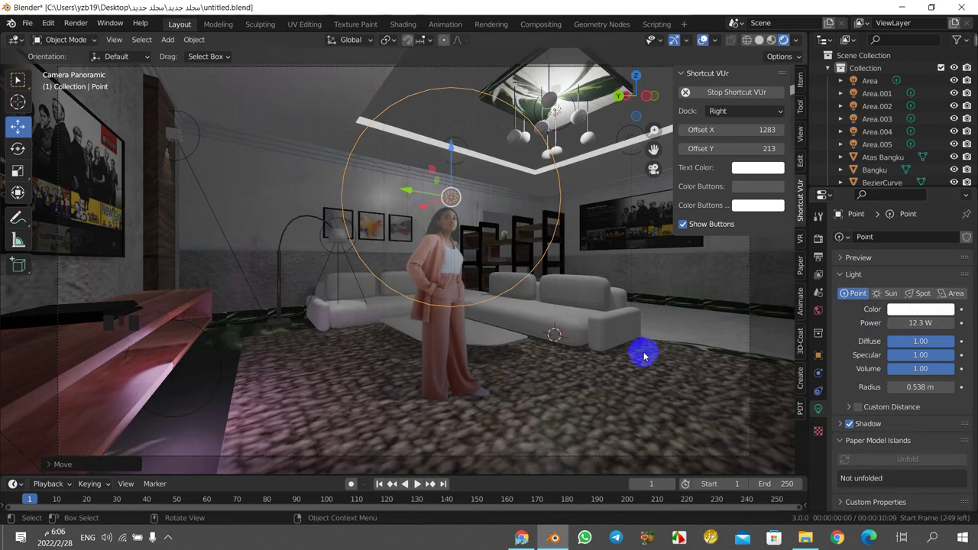
- Scroll the light's Object Data properties to reach the Area light type setting
scroll("up", 3)
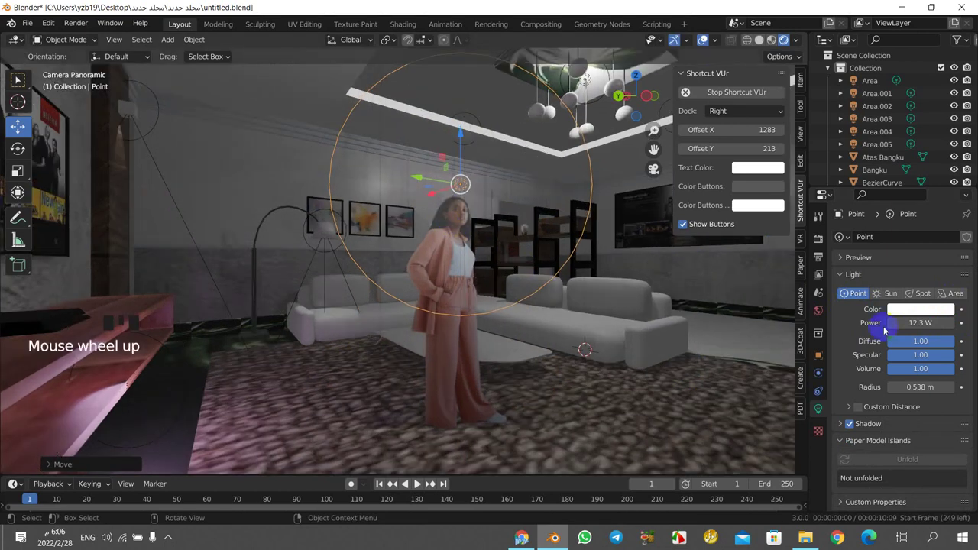
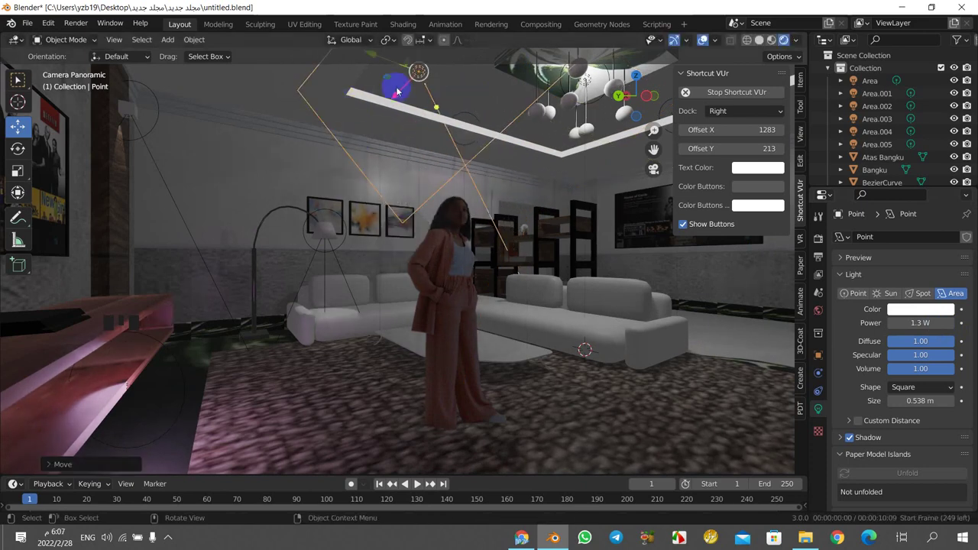
- Shift the area light toward the framed wall pictures and check it through the camera view
left_click(421, 62)
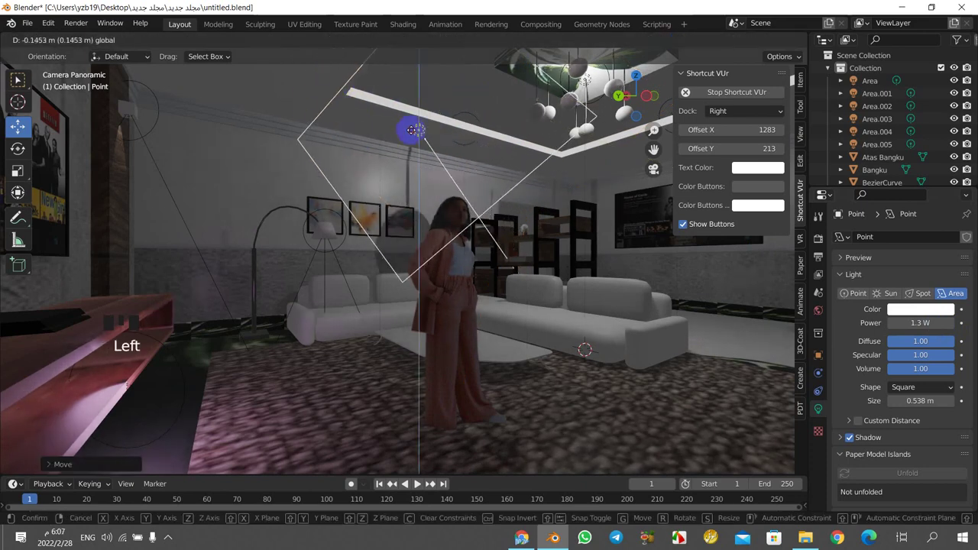
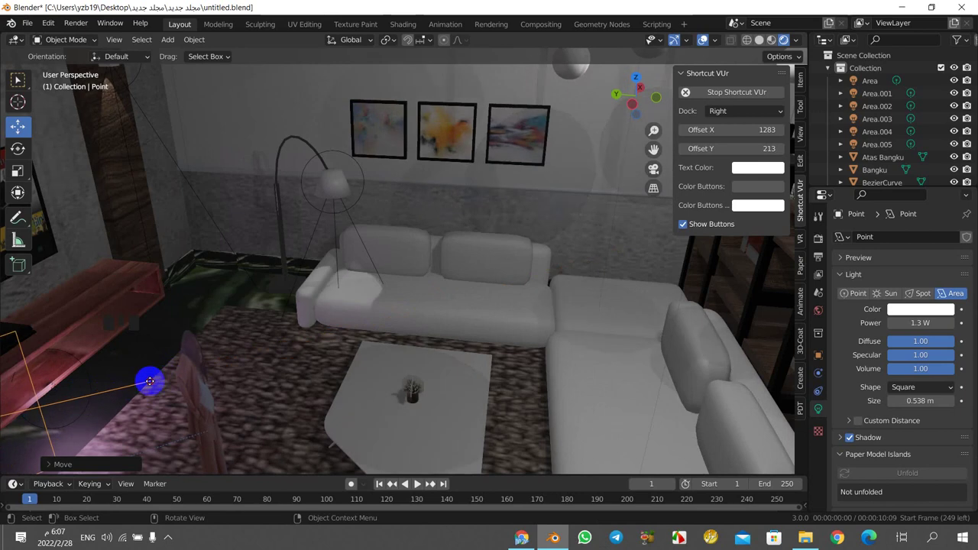
key("KP_0")
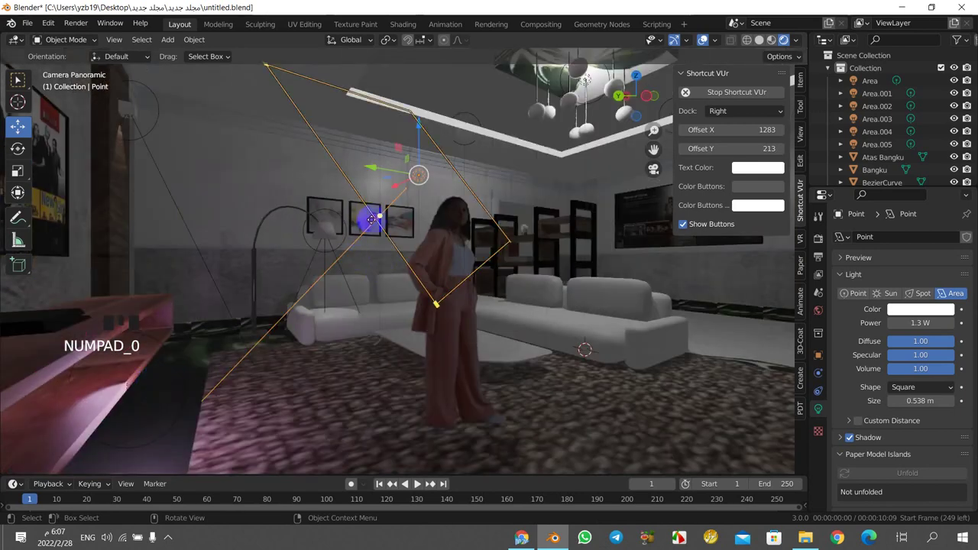
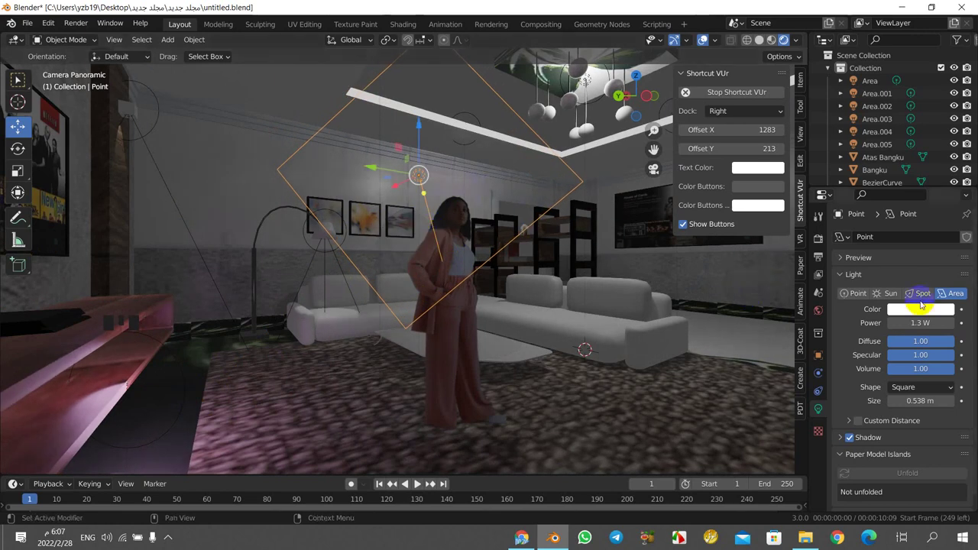
- Make the light a spot light with a narrower cone and select the person image plane at frame 99
left_click(923, 301)
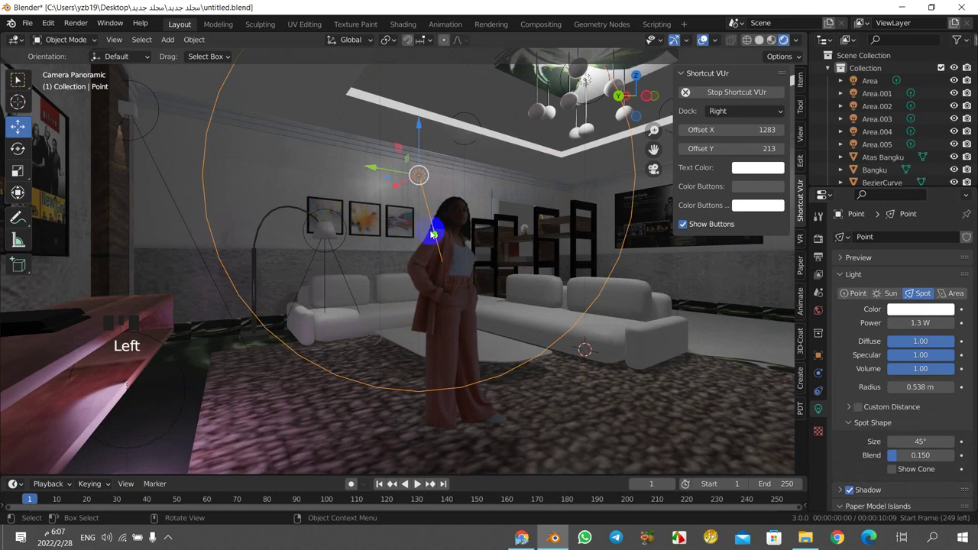
left_click(438, 232)
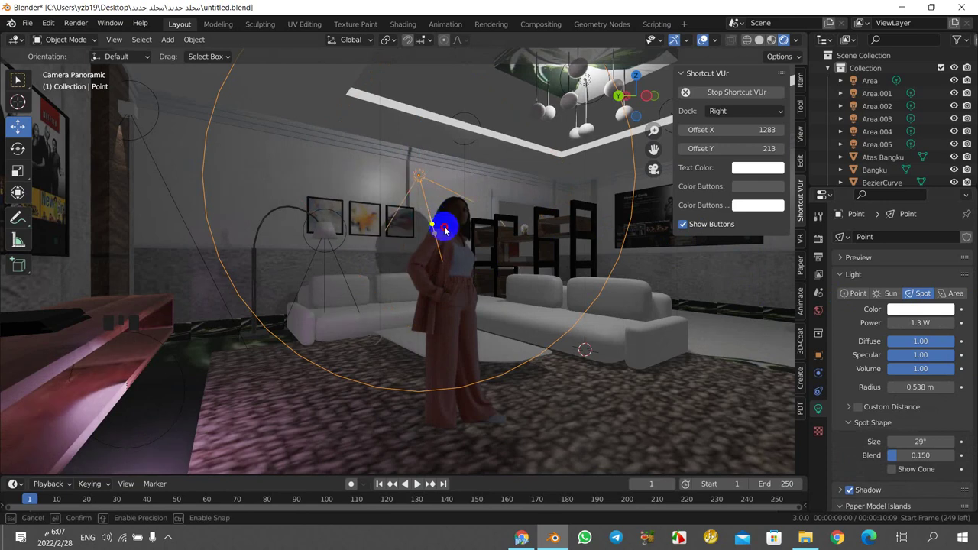
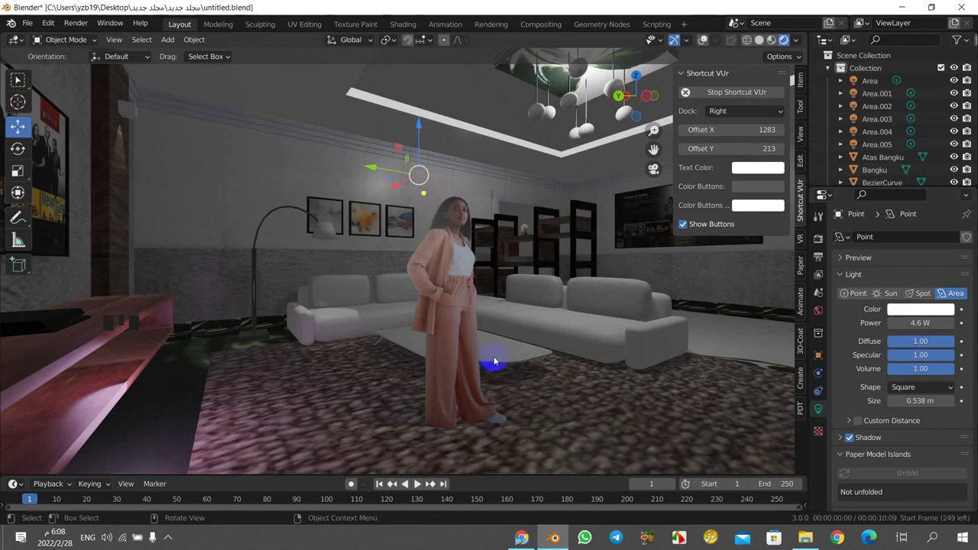
left_click(396, 171)
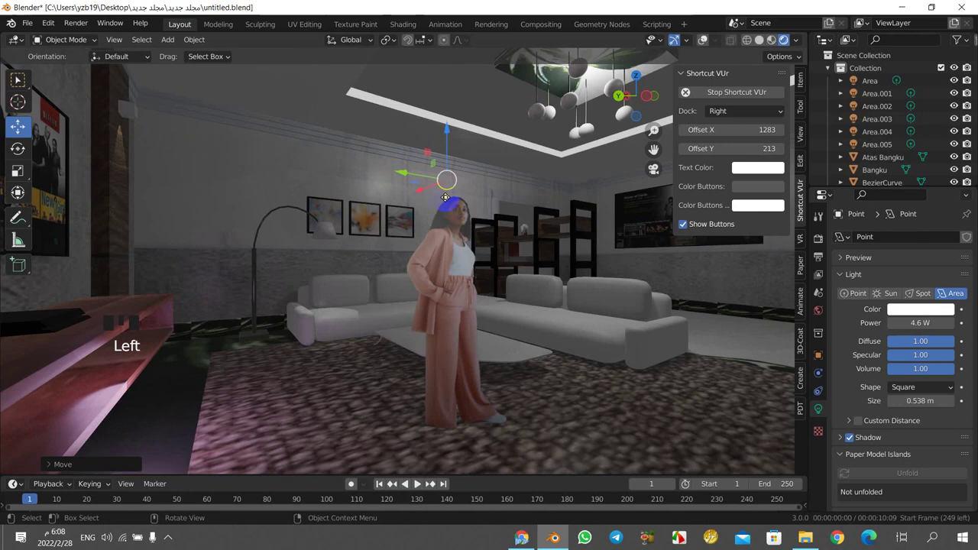
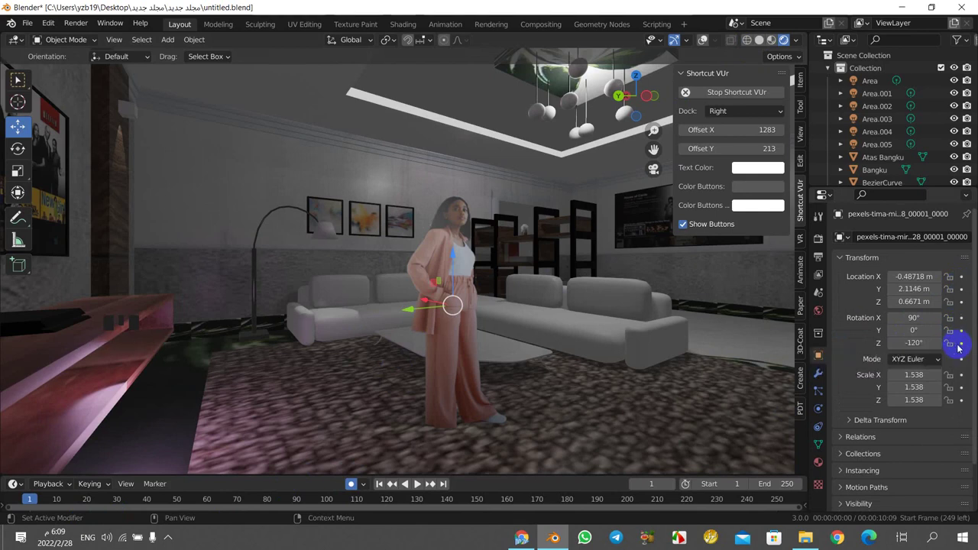
left_click(962, 351)
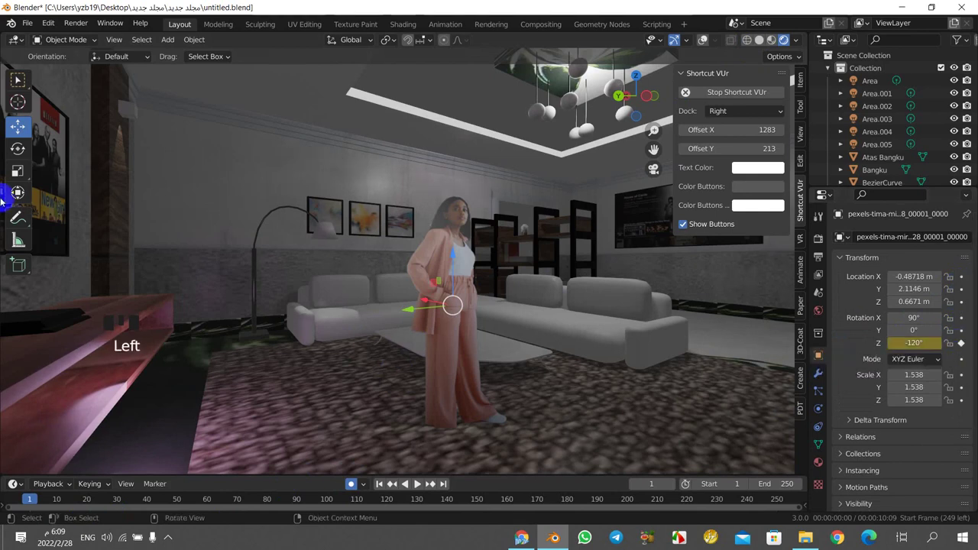
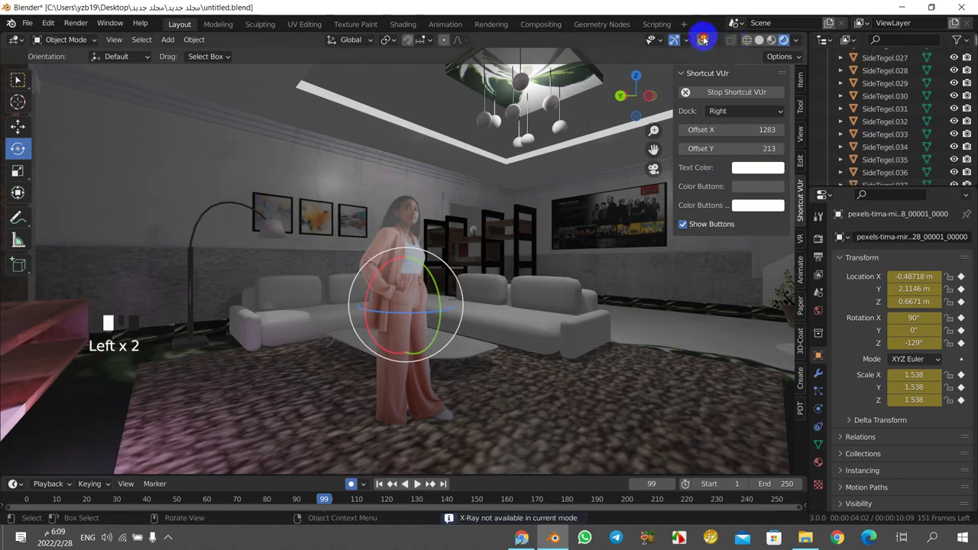
- Rotate the light above the woman about 41° so it aims down at her
left_click(406, 186)
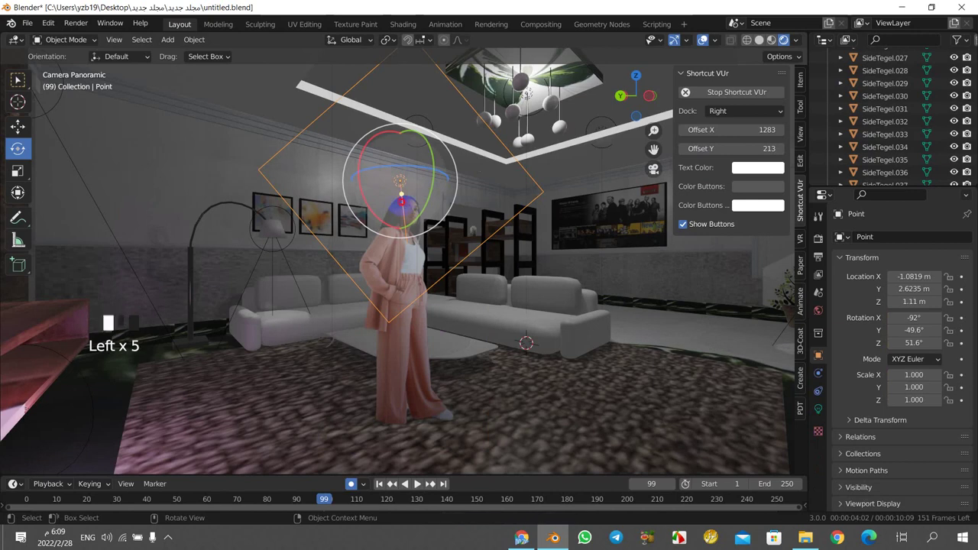
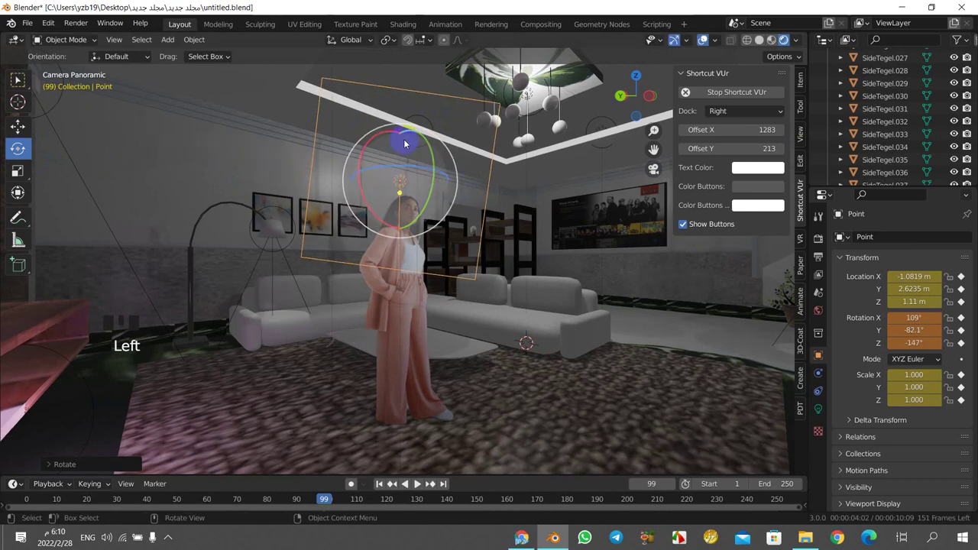
left_click(398, 144)
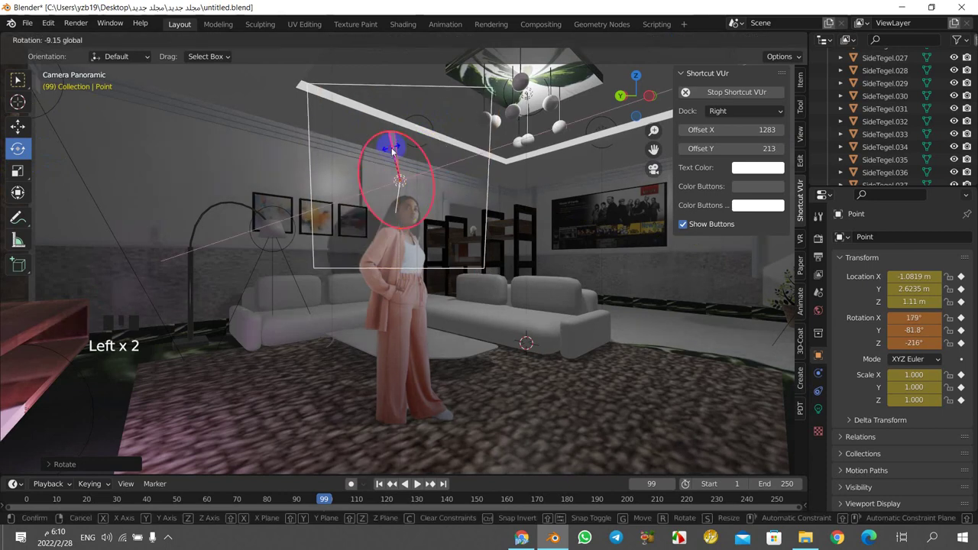
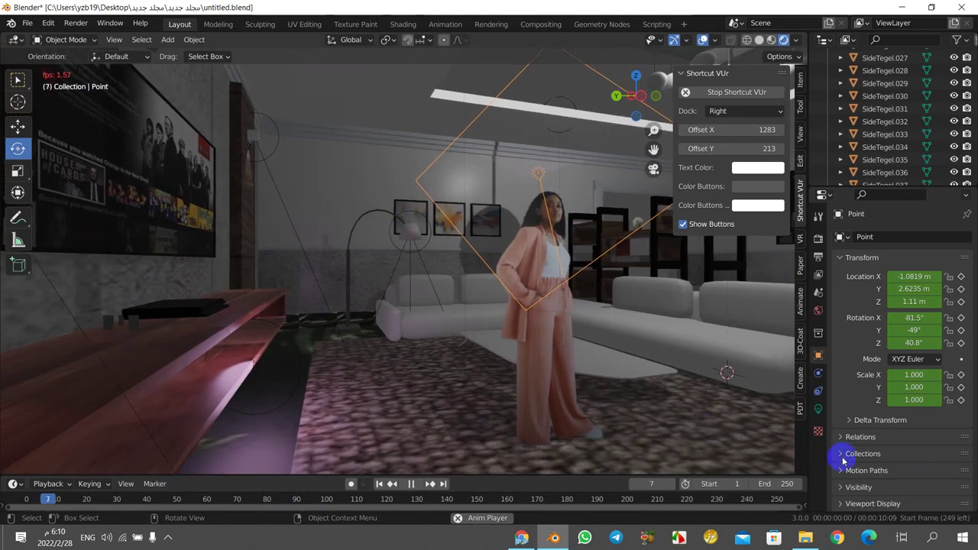
key("space")
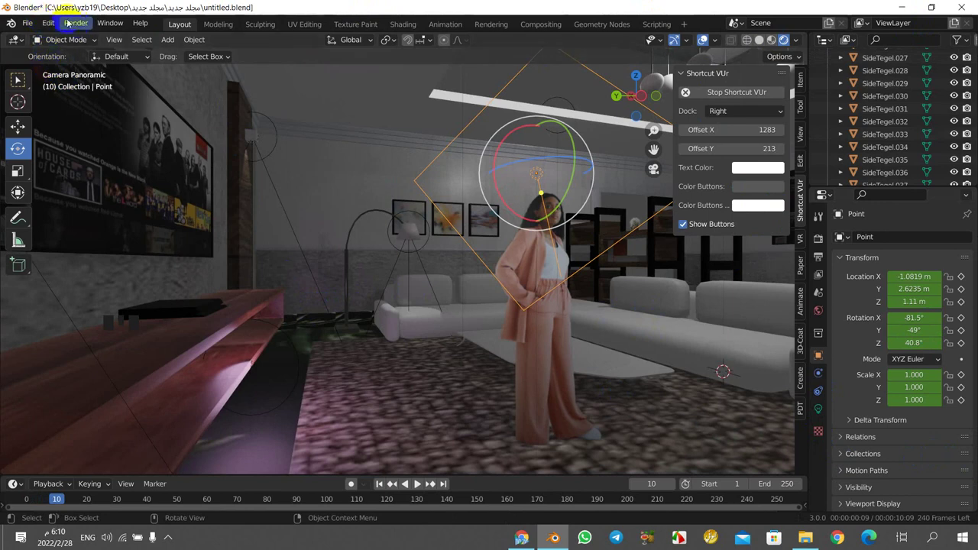
left_click(82, 28)
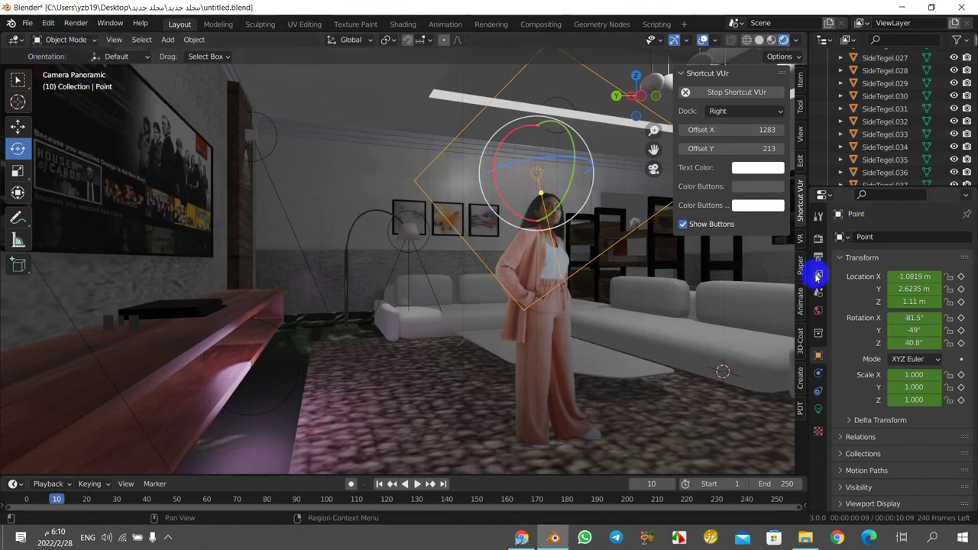
- In Output Properties leave Placeholders off and Overwrite on for the 1–250 frame sequence
left_click(820, 267)
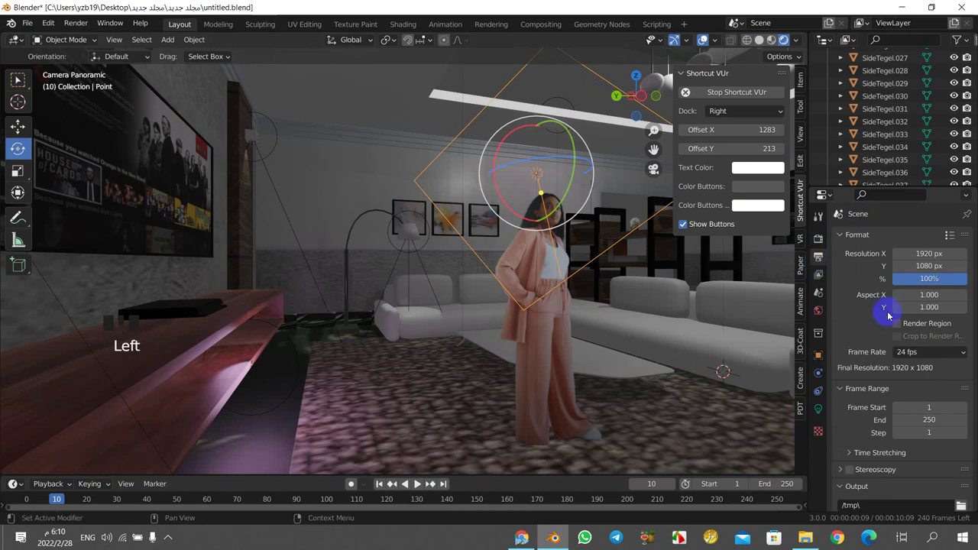
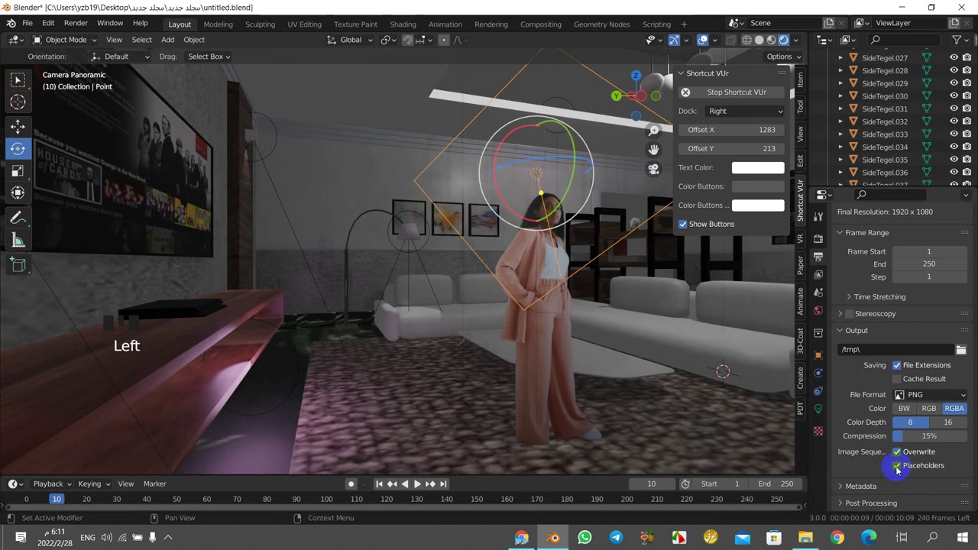
left_click(899, 474)
left_click(900, 469)
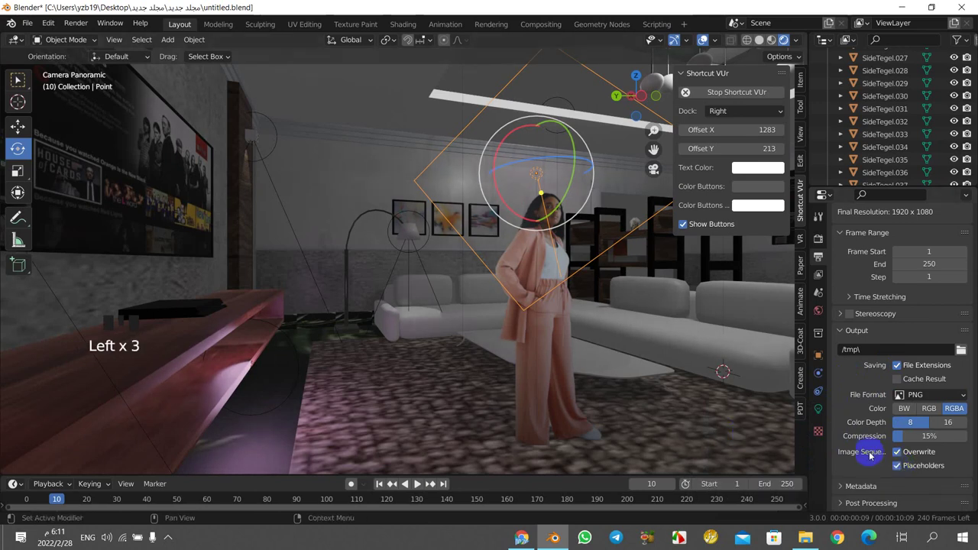
left_click(900, 471)
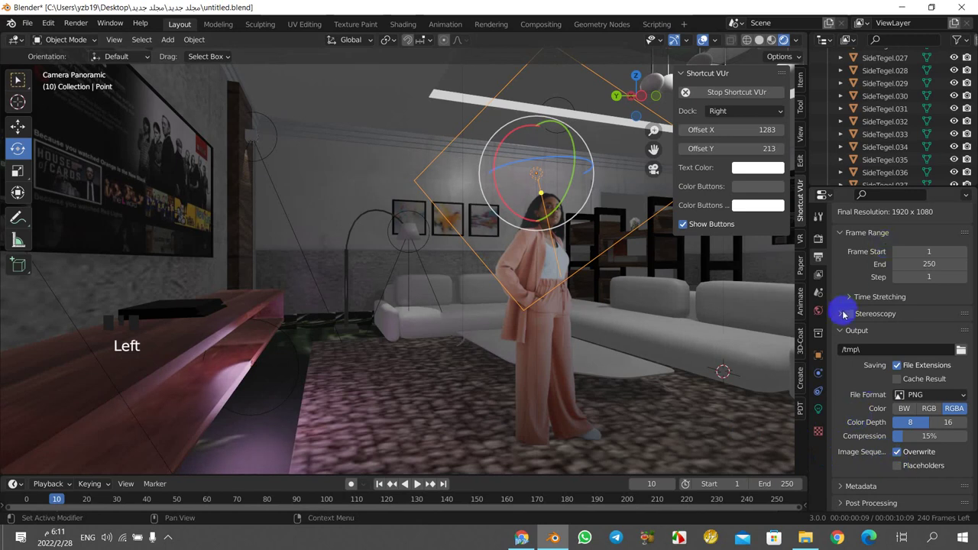
scroll("down", 3)
- Switch the render engine to Cycles on CPU with 4096 max samples and 0.01 noise threshold
left_click(823, 243)
scroll("up", 3)
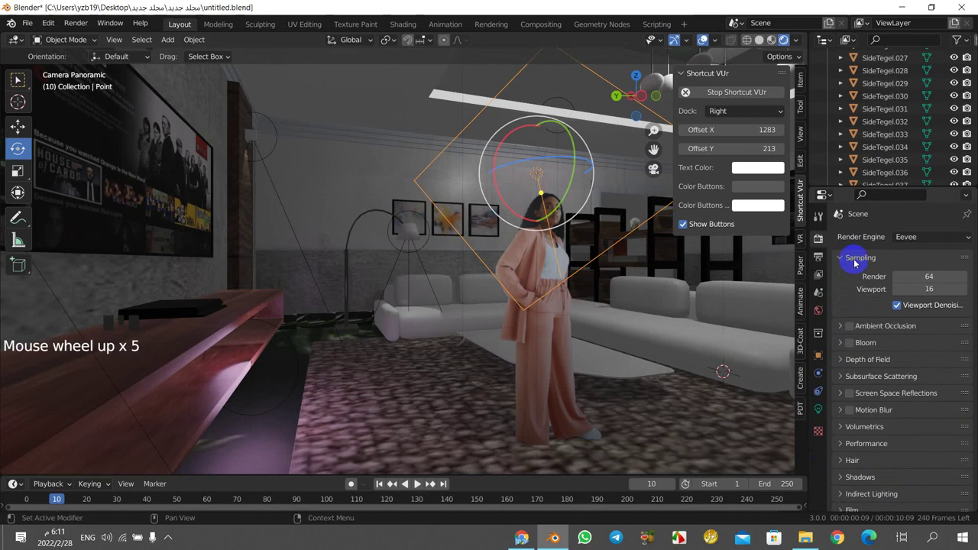
left_click_drag(930, 239, 908, 279)
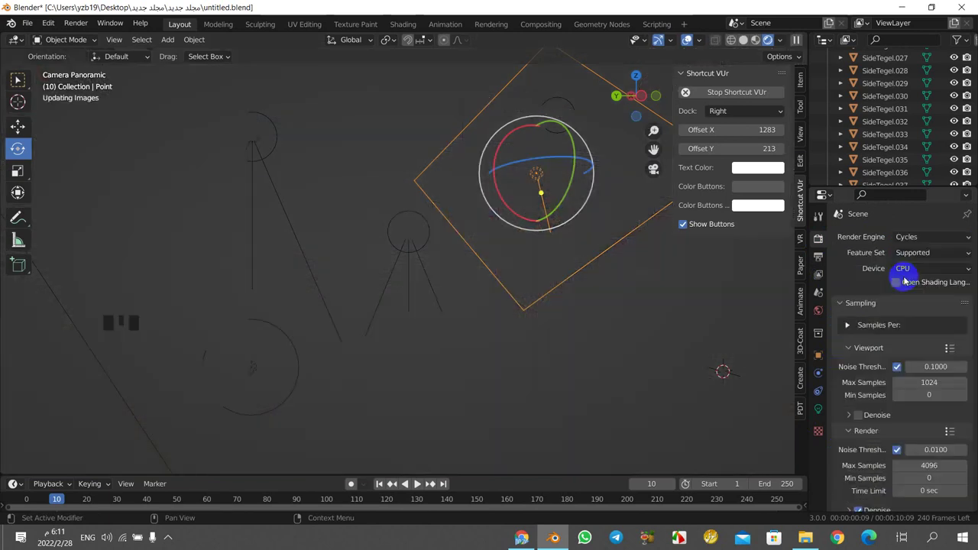
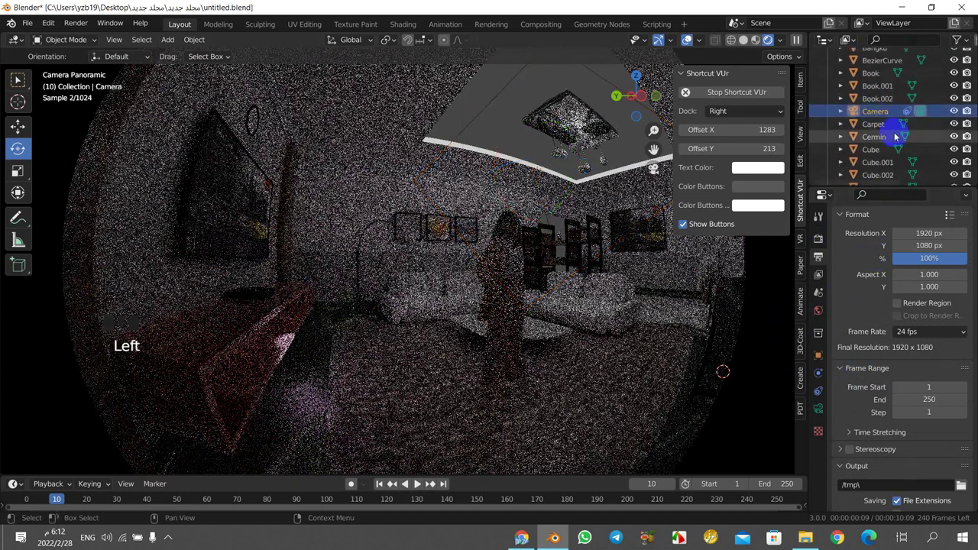
- Change the camera lens type from panoramic fisheye to Perspective
left_click(822, 412)
left_click_drag(919, 259, 902, 274)
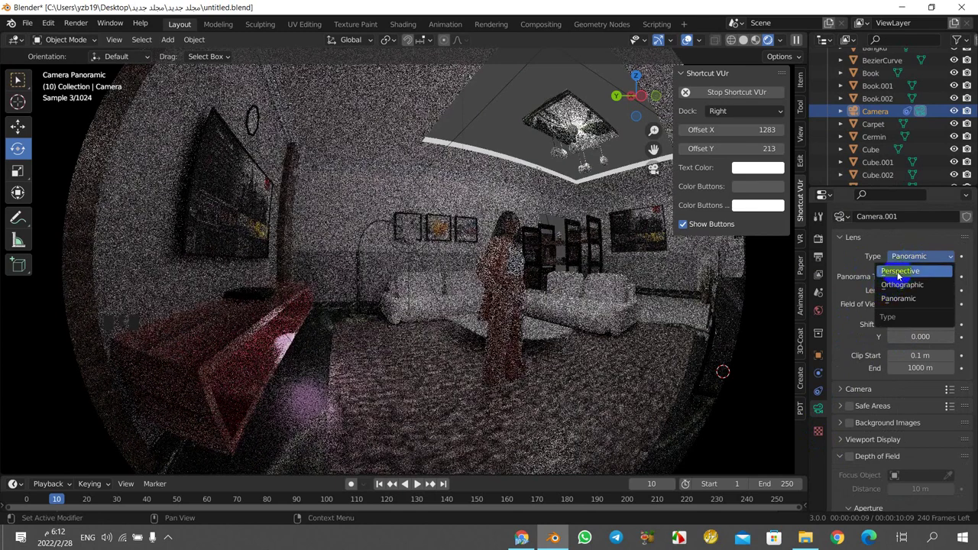
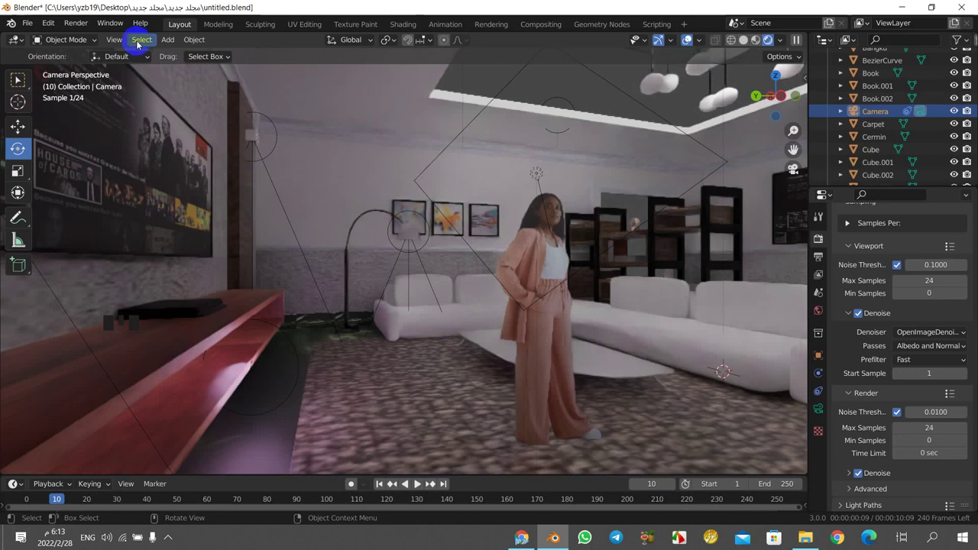
- Review the Render menu, then show output settings: 1920×1080 PNG RGBA at 24 fps
left_click_drag(63, 21, 81, 56)
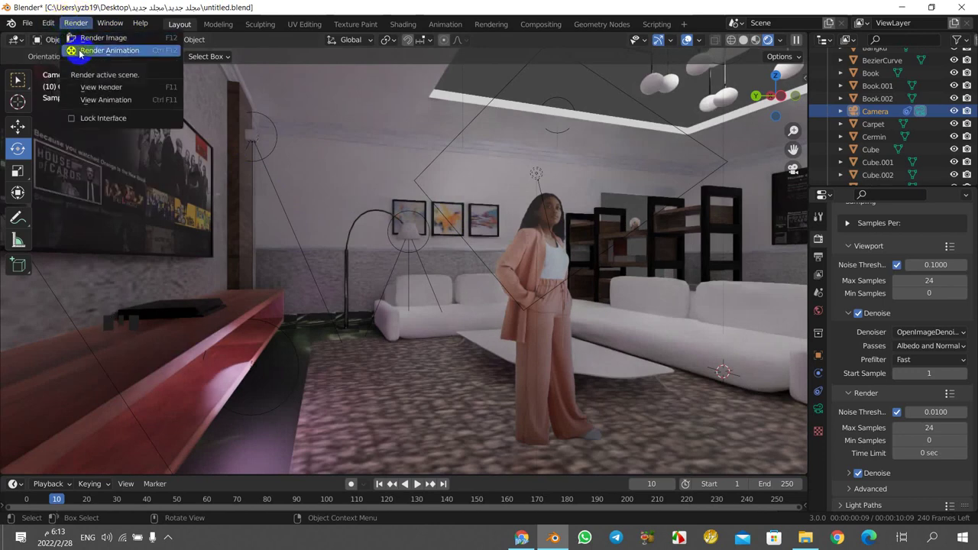
scroll("down", 3)
scroll("down", 3)
scroll("up", 3)
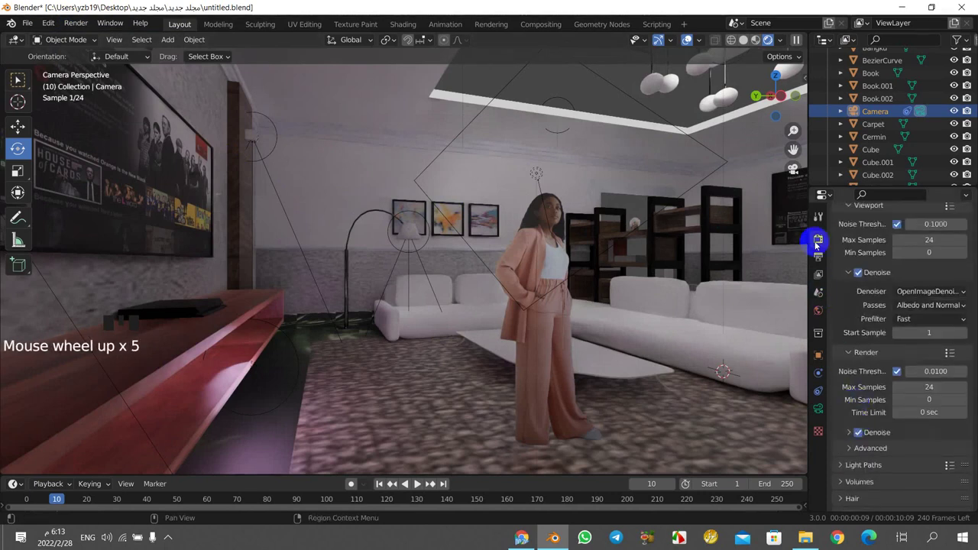
left_click(817, 222)
left_click(818, 261)
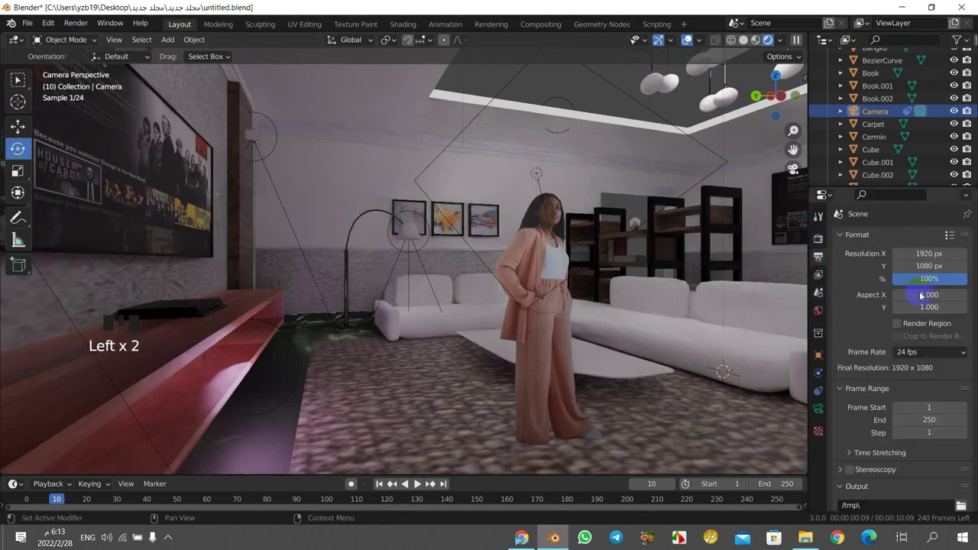
scroll("down", 3)
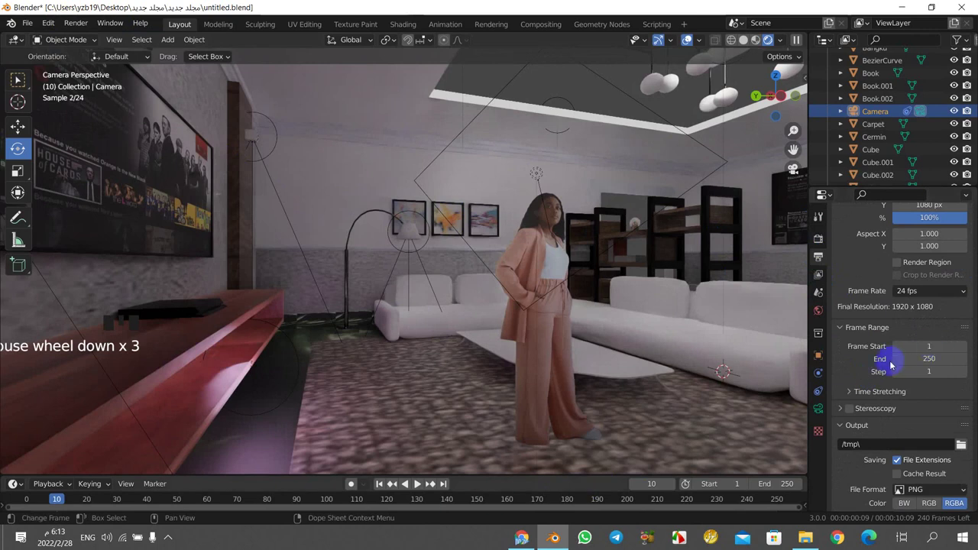